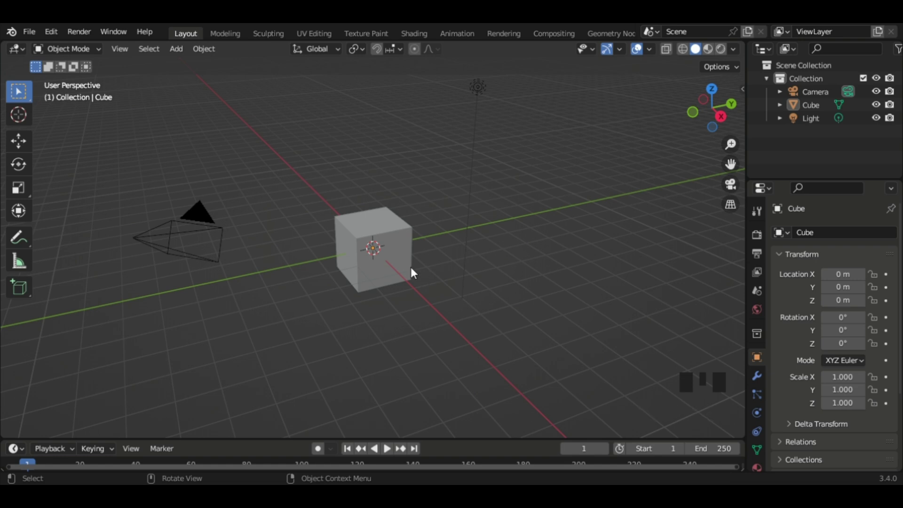
- Select and delete the default cube and light, leaving only the camera
scroll(down, 3)
scroll(down, 3)
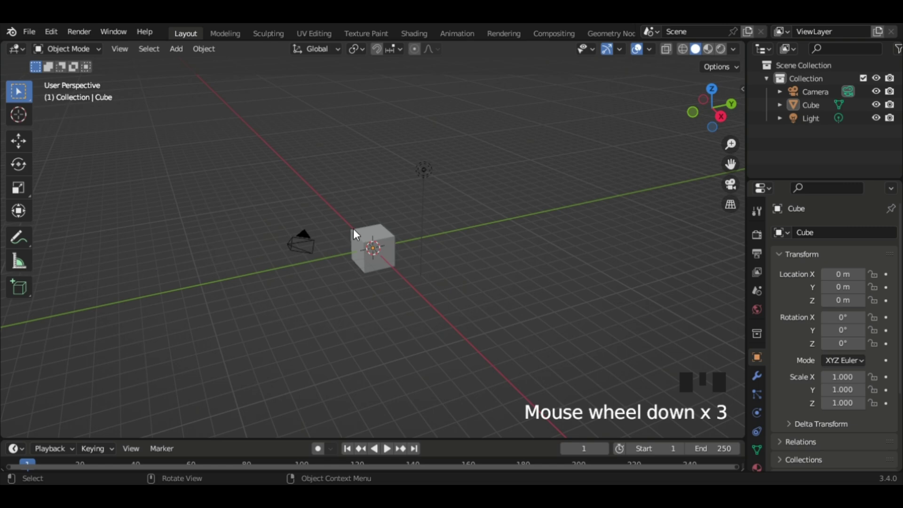
scroll(up, 3)
click(325, 109)
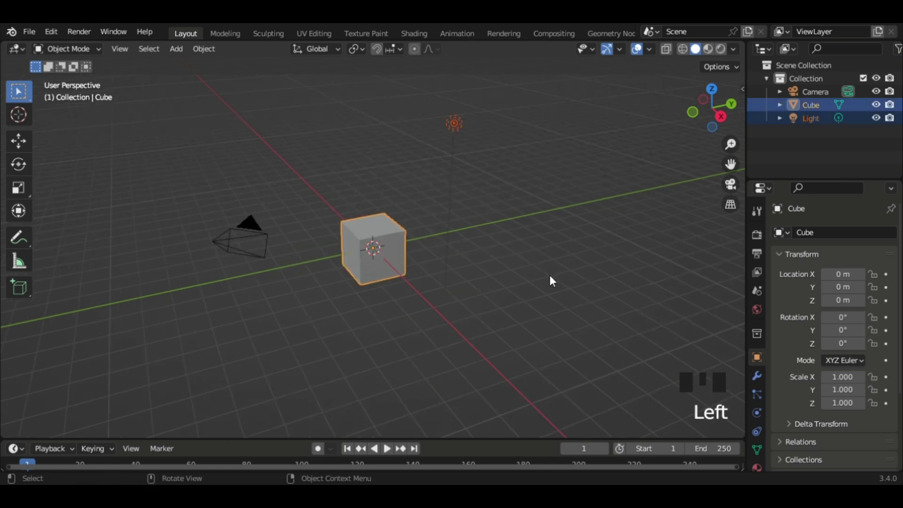
key(Delete)
scroll(up, 3)
drag(456, 238, 483, 258)
- Adjust the view of the empty scene and bring up the Add menu
scroll(up, 3)
scroll(down, 3)
drag(449, 255, 391, 263)
scroll(up, 3)
scroll(down, 3)
drag(372, 252, 519, 376)
key(shift+a)
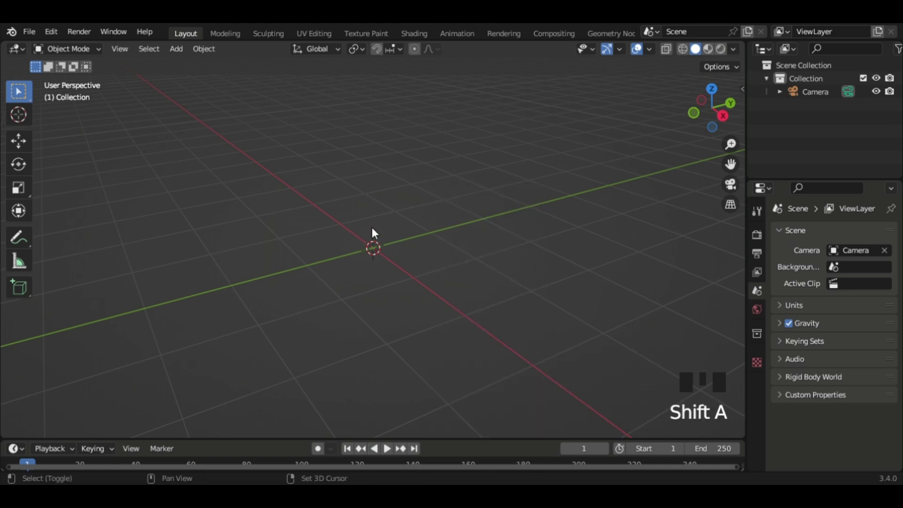
- Add a plane mesh and scale it into a long, narrow strip for the chute base
key(shift+a)
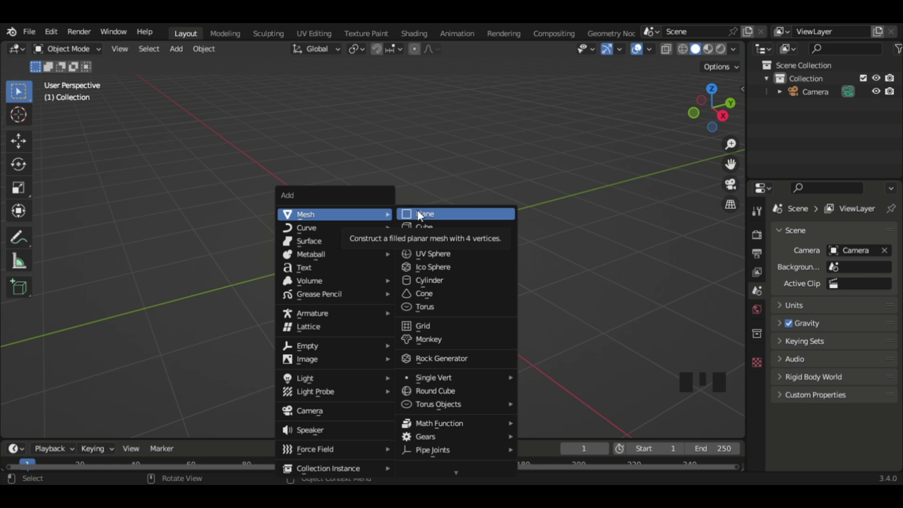
scroll(up, 3)
drag(347, 241, 566, 332)
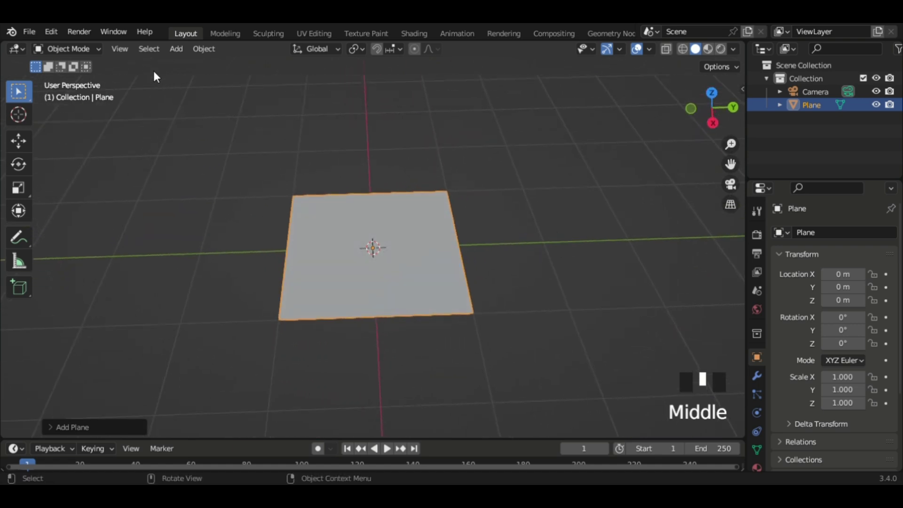
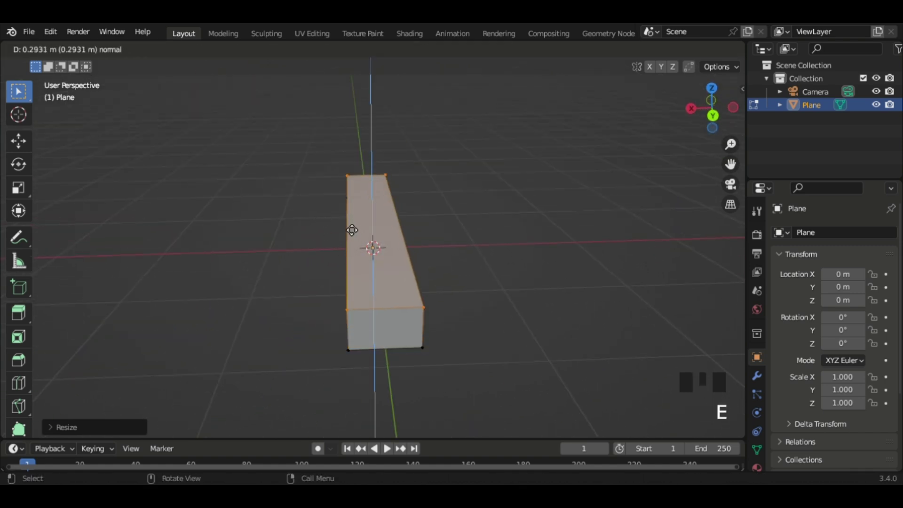
key(ctrl+z)
- Switch to edge selection and view the strip side-on and end-on in orthographic
key(ctrl+z)
key(ctrl+shift+z)
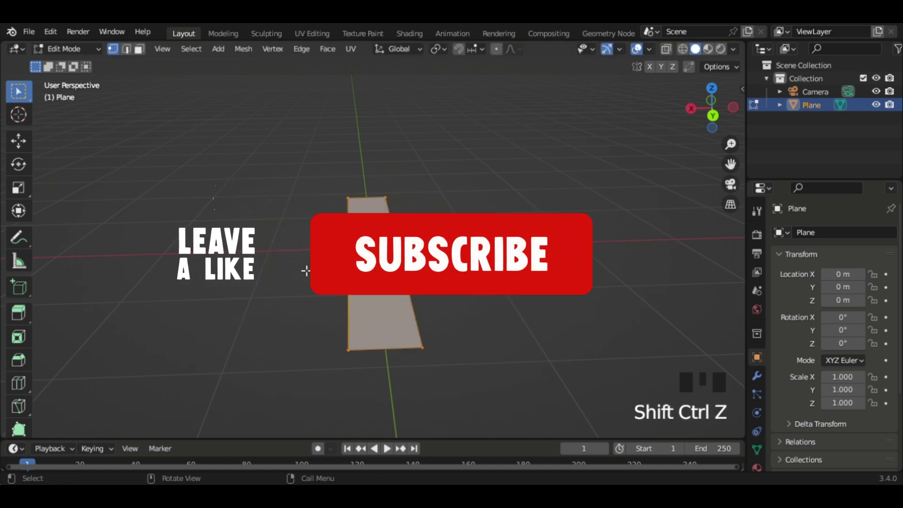
key(2)
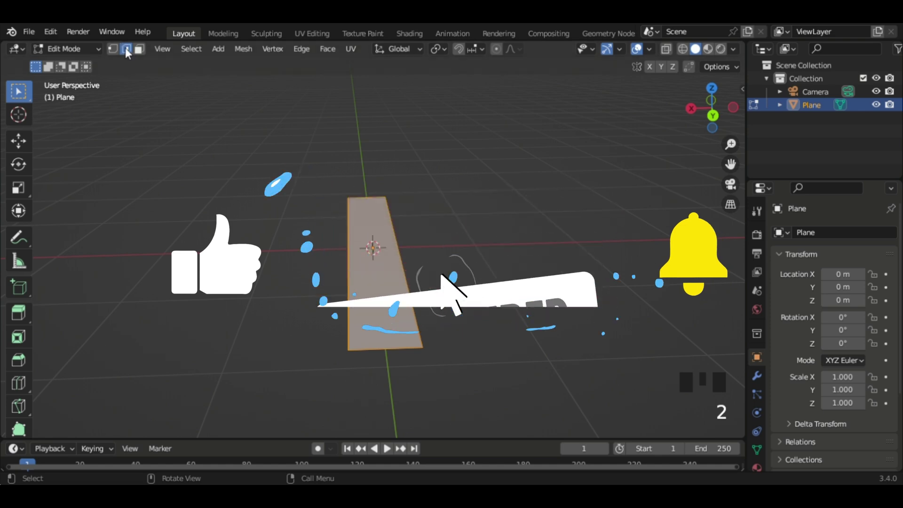
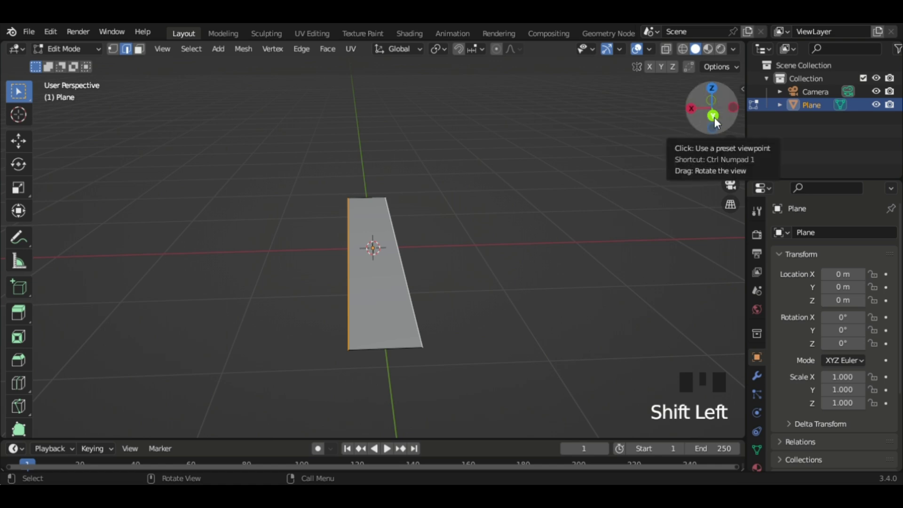
key(KP_1)
key(KP_3)
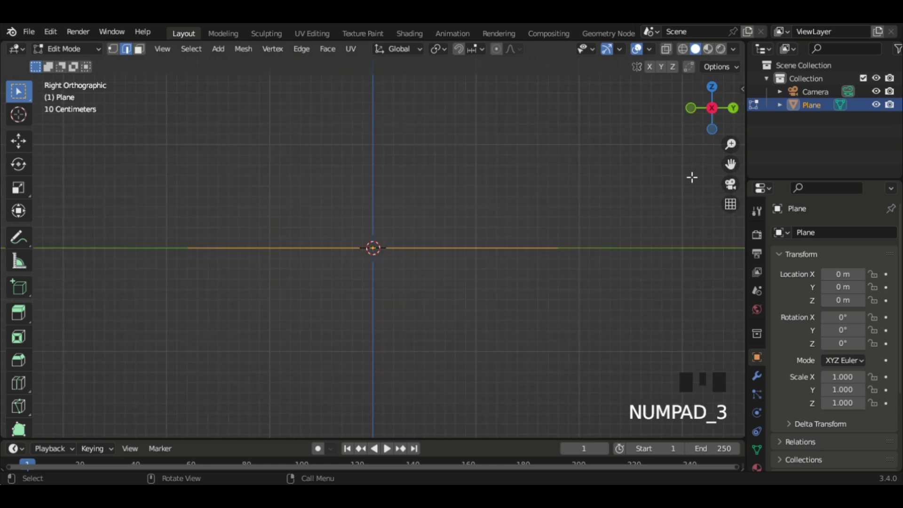
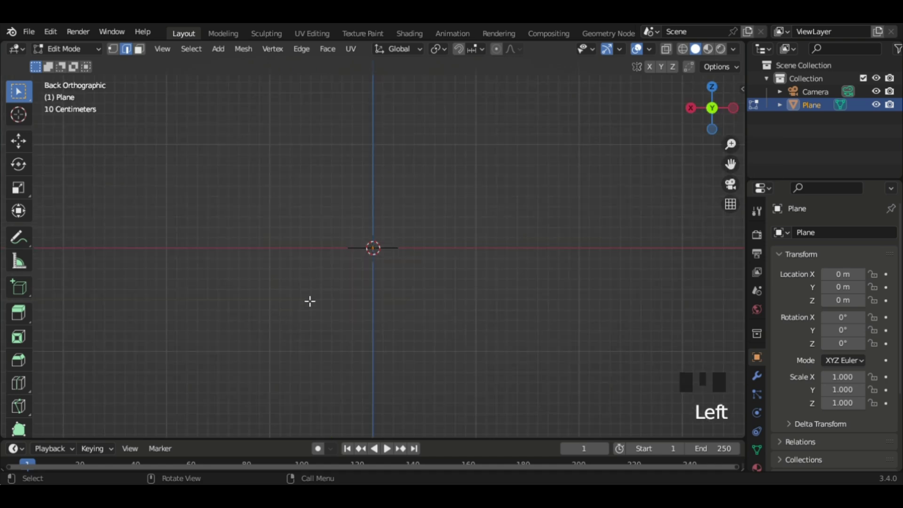
- Extrude the strip's long edges up and outward into angled side walls
scroll(up, 3)
scroll(up, 3)
key(e)
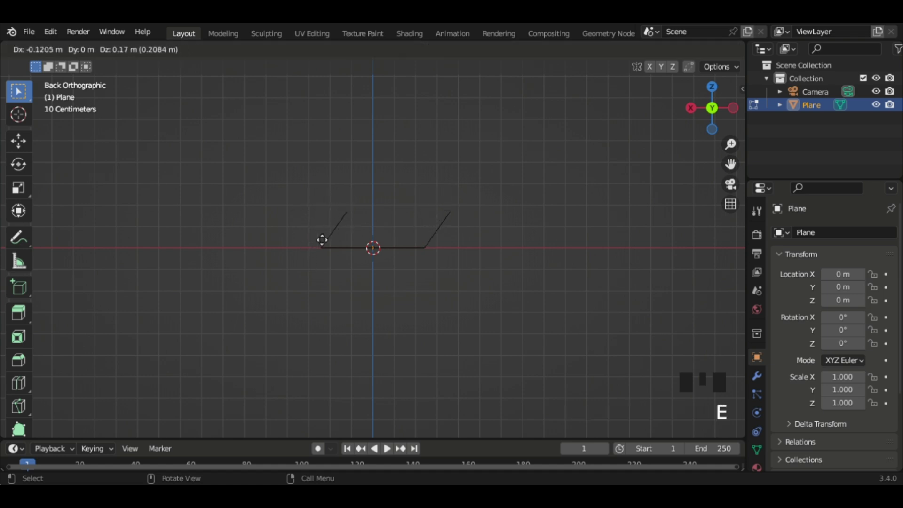
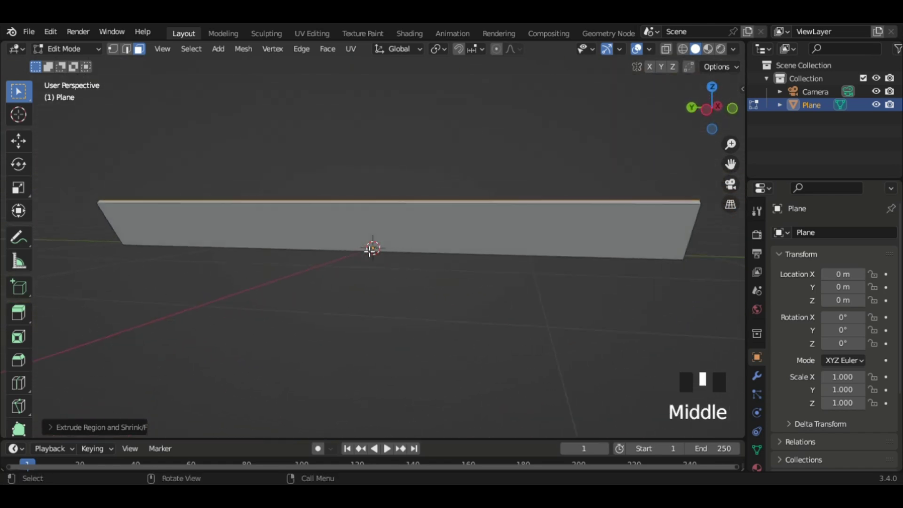
- From the side view, select the chute's far end and raise it so the chute slopes
scroll(down, 3)
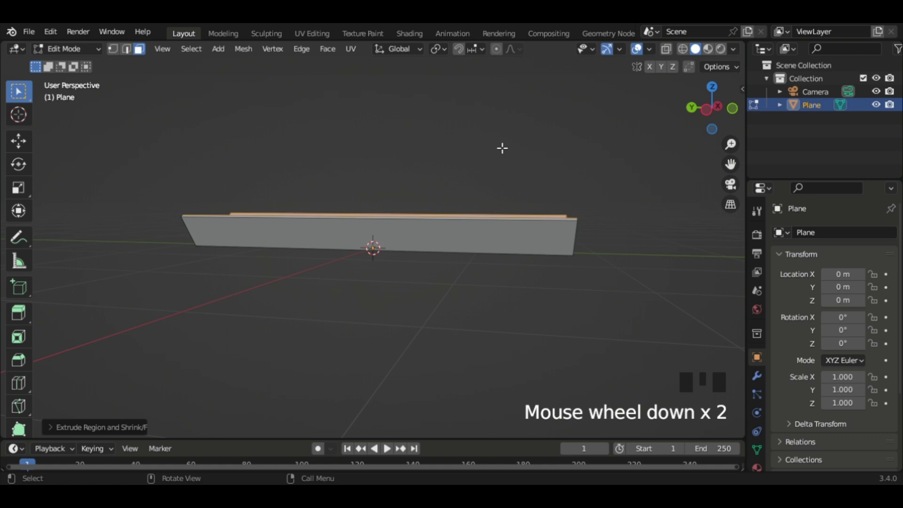
click(714, 113)
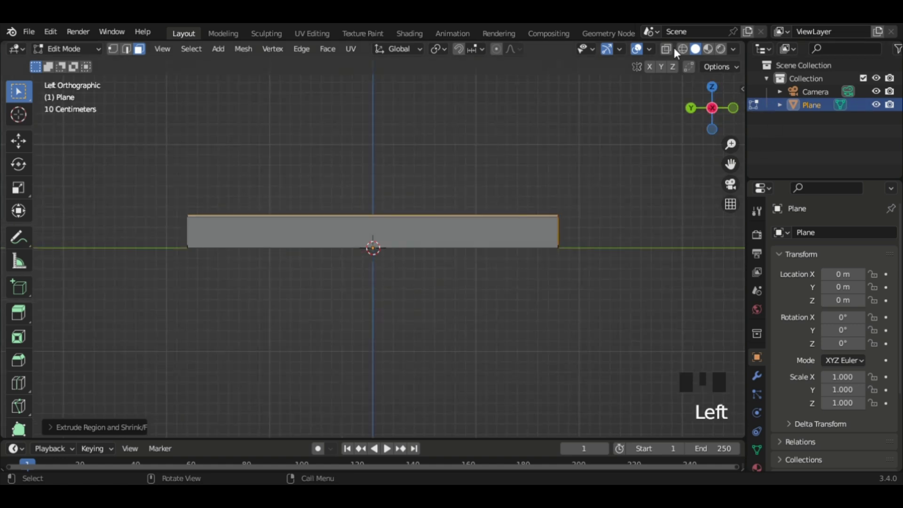
drag(671, 52, 695, 50)
key(alt+z)
key(alt+z)
key(alt+z)
key(alt+z)
key(alt+z)
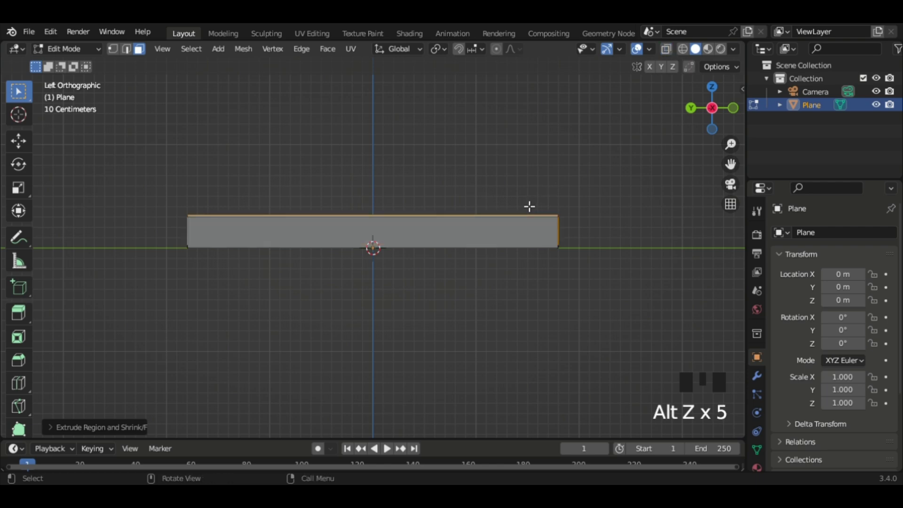
key(alt+z)
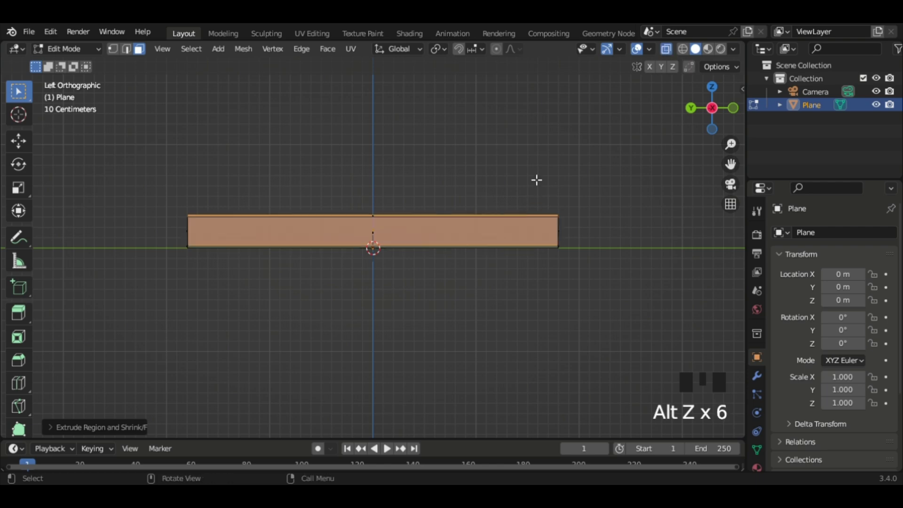
click(696, 49)
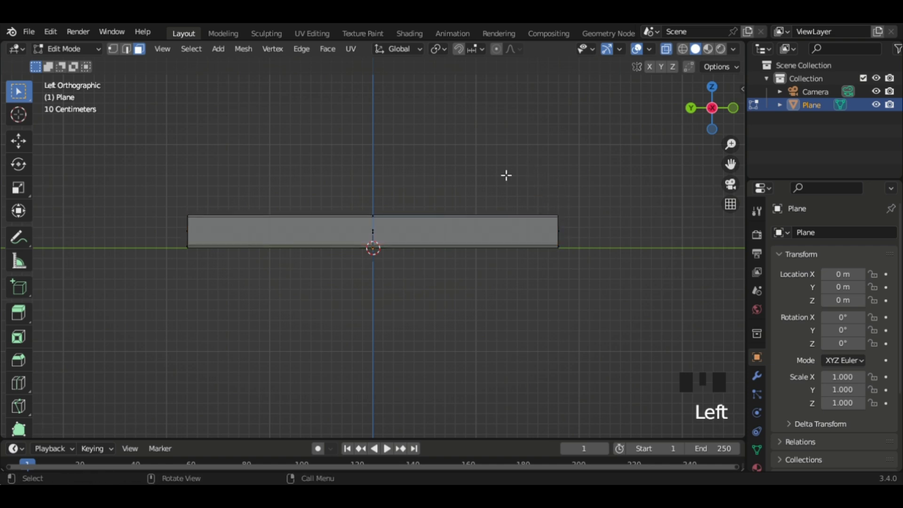
click(695, 49)
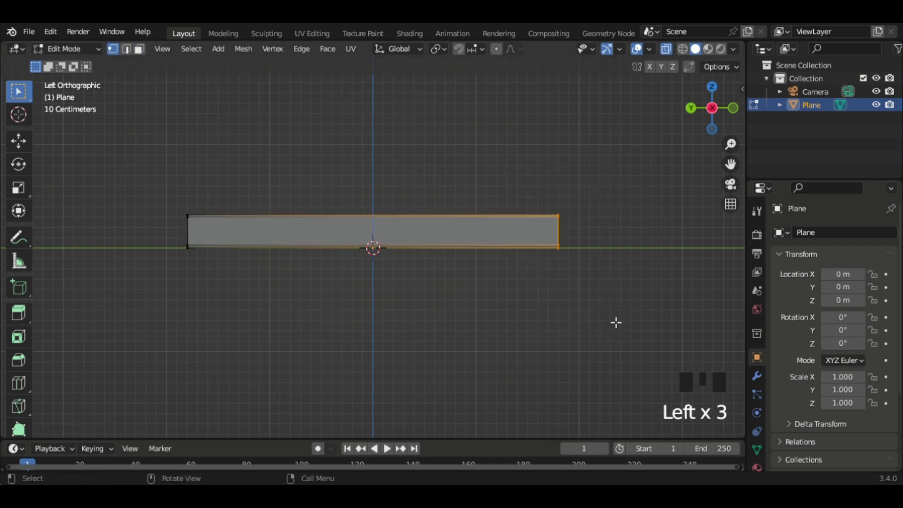
drag(695, 50, 695, 49)
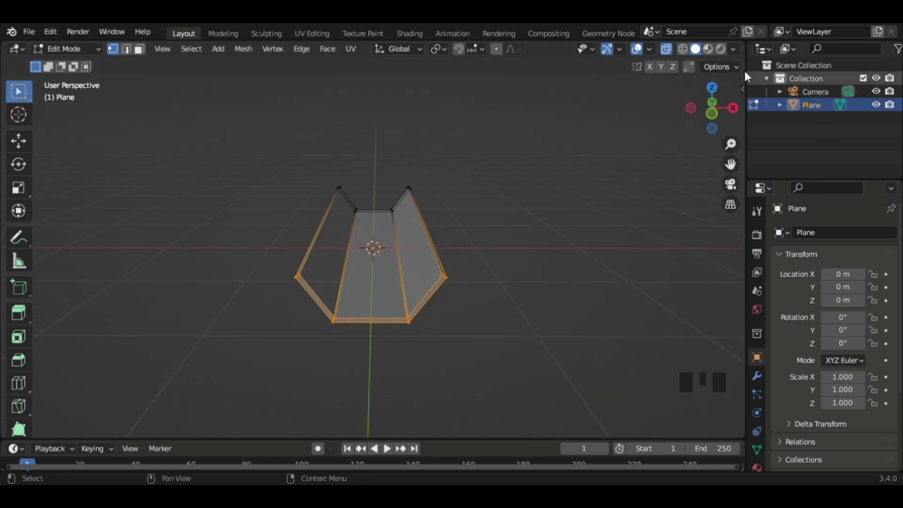
click(695, 50)
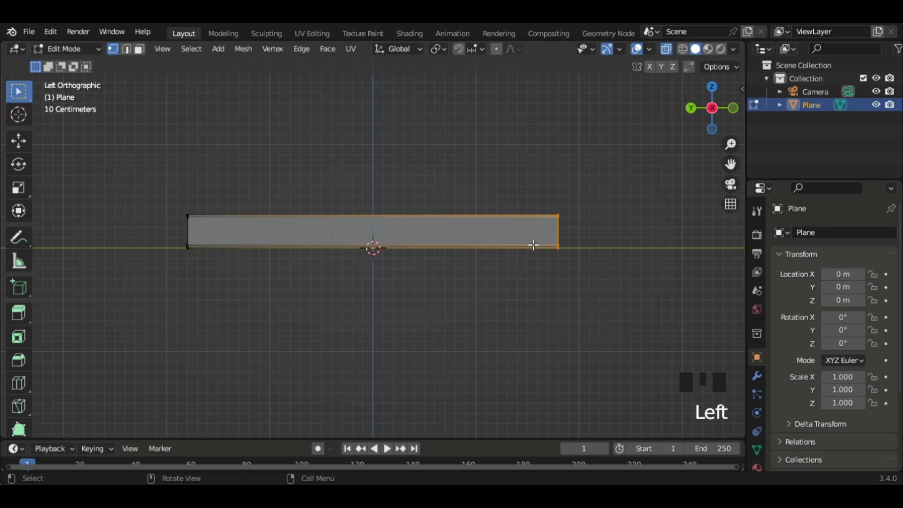
key(g)
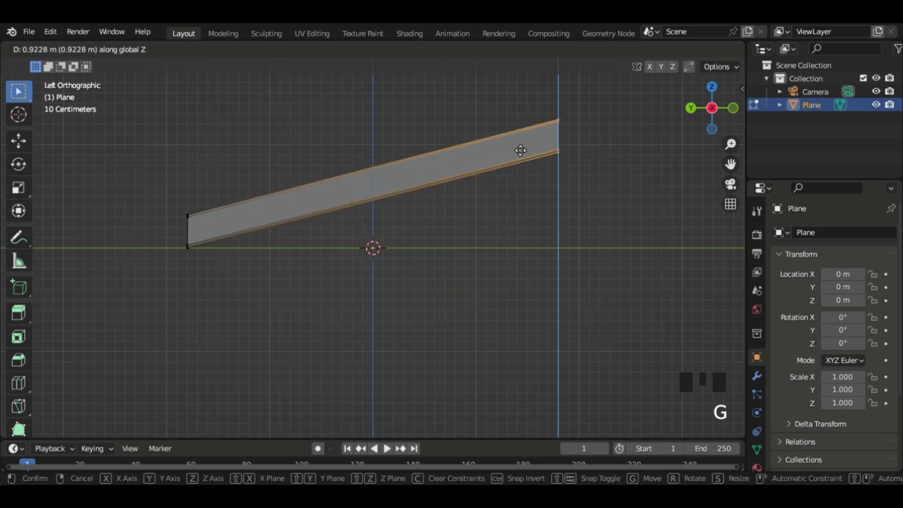
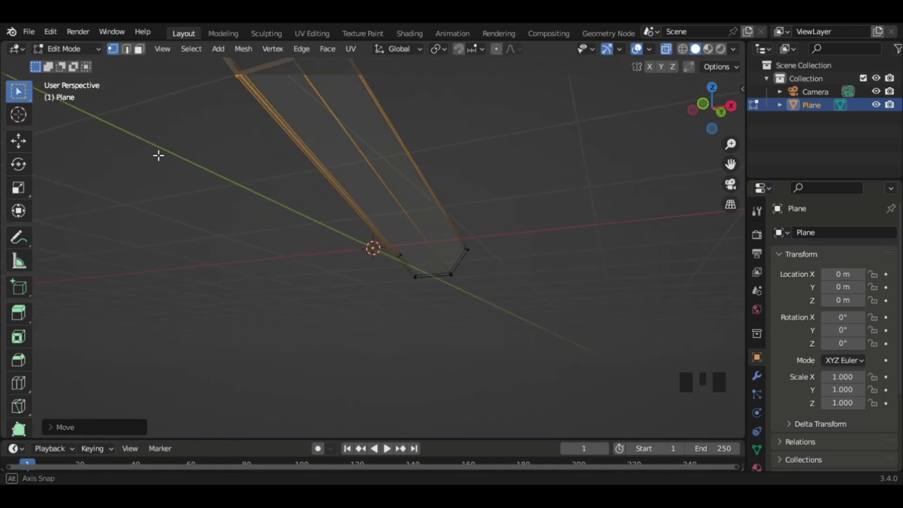
- Leave edit mode and add a second plane scaled up into a large floor beneath the chute
key(Tab)
drag(175, 267, 384, 235)
key(alt+z)
scroll(down, 3)
drag(294, 222, 257, 232)
key(shift+a)
key(s)
drag(172, 229, 265, 210)
- Add a circle mesh and scale it down small
key(shift+a)
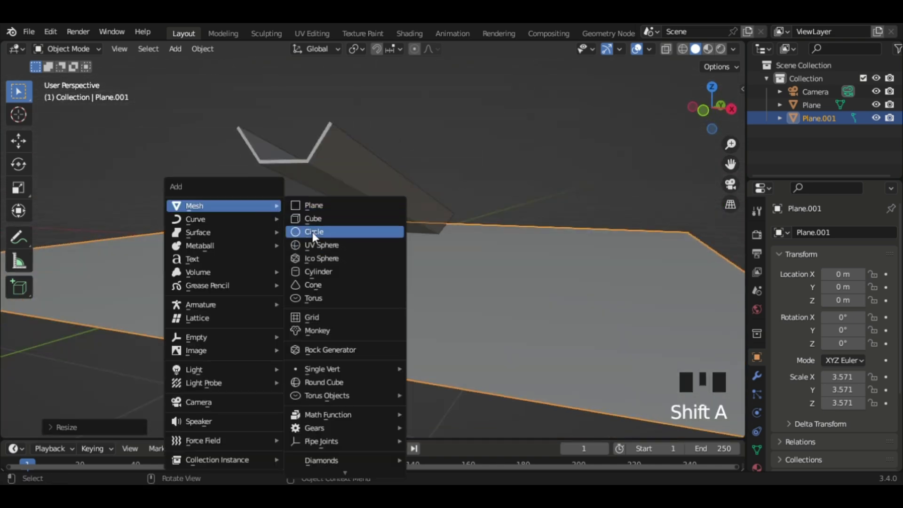
drag(302, 235, 191, 250)
key(s)
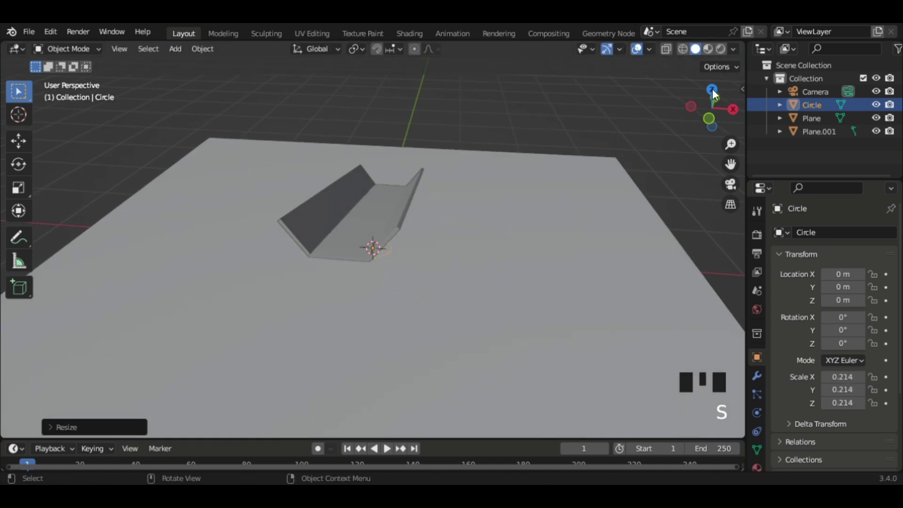
- From the top view, slide the small circle along the chute's length
click(705, 95)
scroll(down, 3)
drag(357, 283, 381, 270)
key(g)
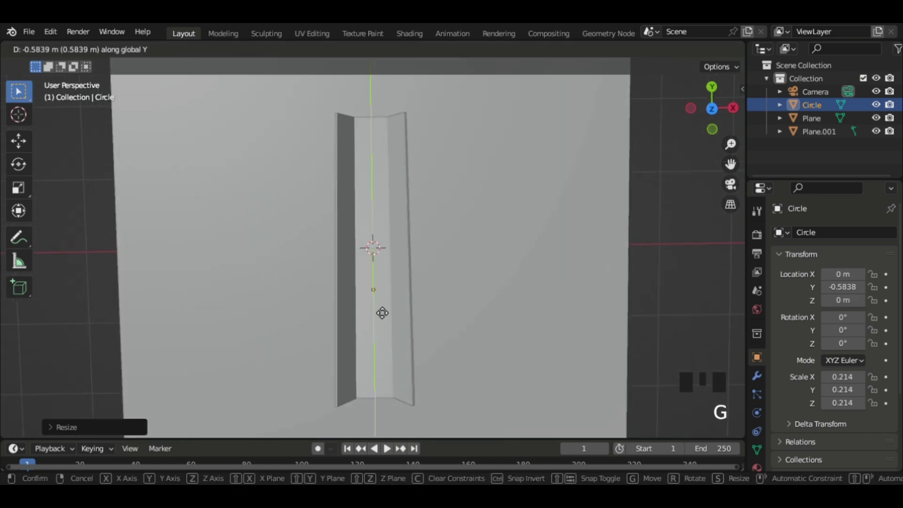
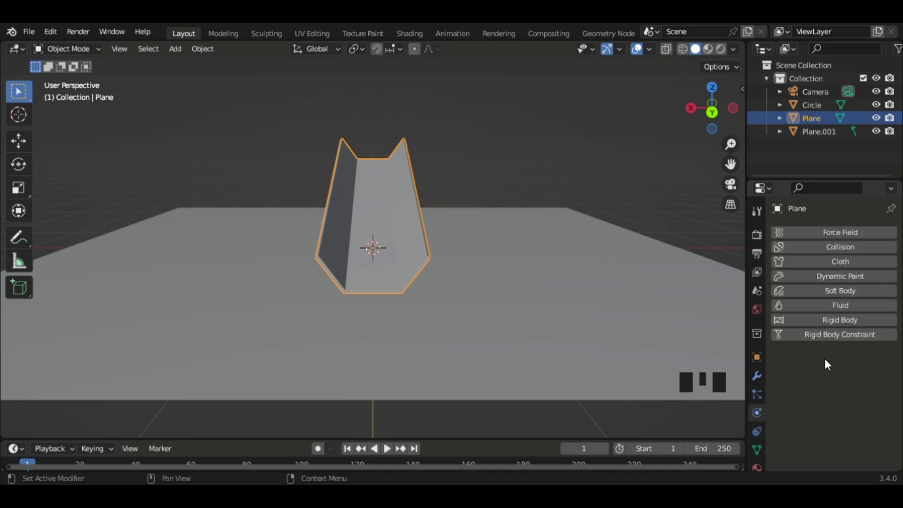
- Give the chute rigid body physics and play the simulation, then rewind to frame one
drag(845, 327, 547, 279)
key(space)
scroll(down, 3)
drag(552, 298, 601, 392)
key(shift+Left)
key(space)
key(shift+Left)
scroll(up, 3)
drag(267, 269, 855, 378)
drag(856, 378, 568, 290)
drag(569, 290, 713, 236)
key(space)
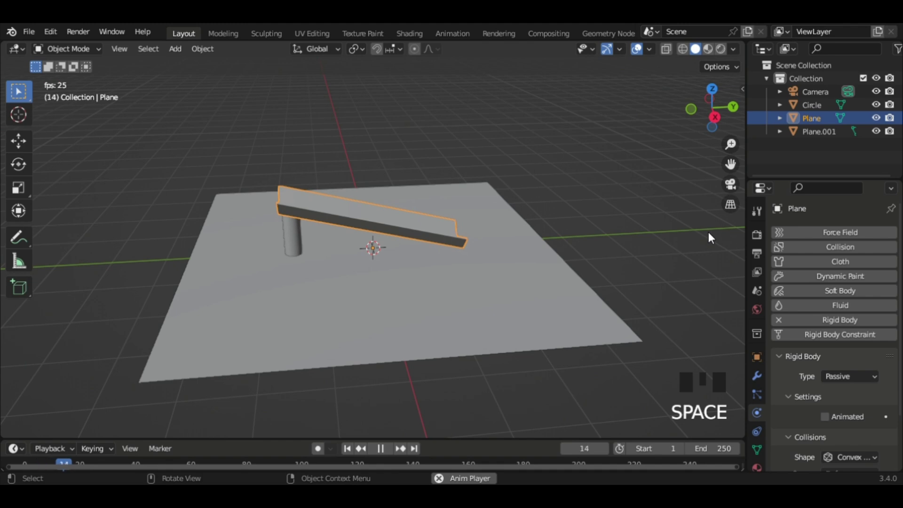
key(space)
key(shift+Left)
- Give the floor plane and small circle rigid body physics and replay the simulation
click(549, 298)
drag(860, 330, 845, 385)
drag(845, 385, 473, 229)
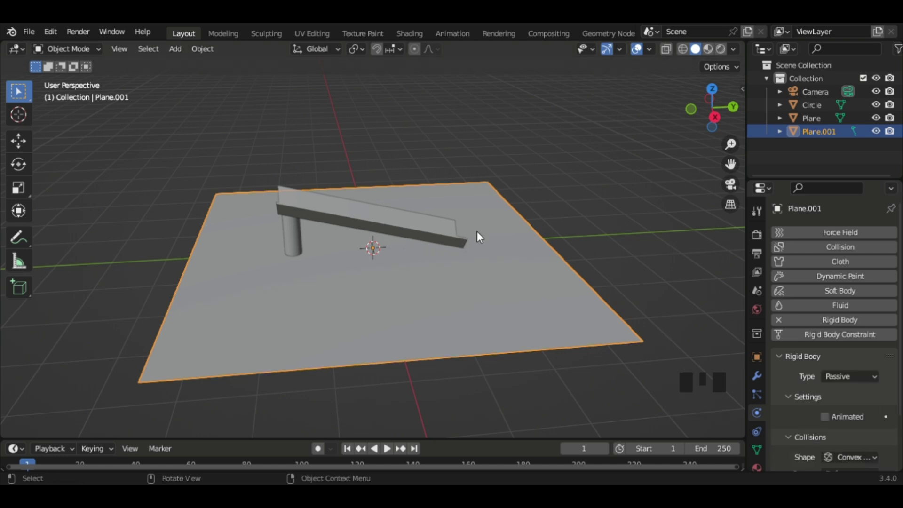
click(297, 233)
drag(839, 320, 505, 369)
key(space)
drag(492, 360, 164, 321)
key(space)
key(shift+Left)
scroll(up, 3)
drag(189, 268, 347, 173)
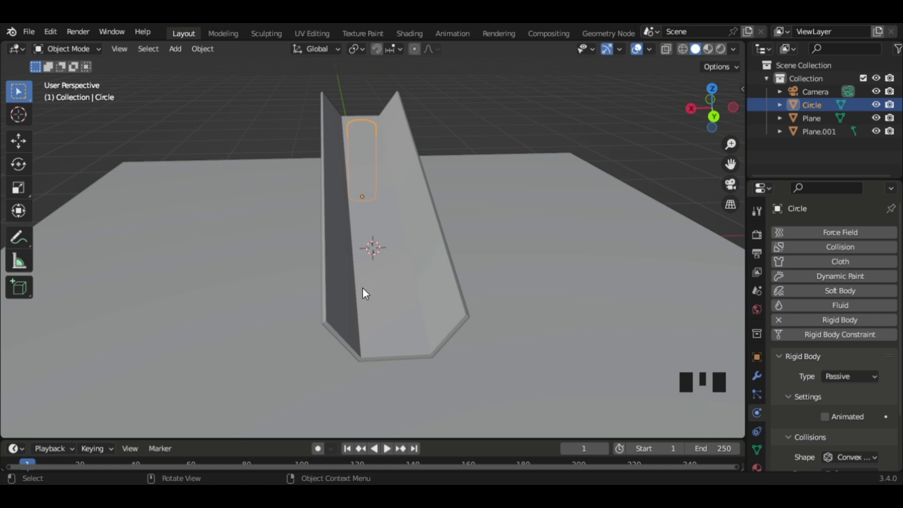
- Add a UV sphere, shrink it to fit the chute and raise it above the chute
key(shift+a)
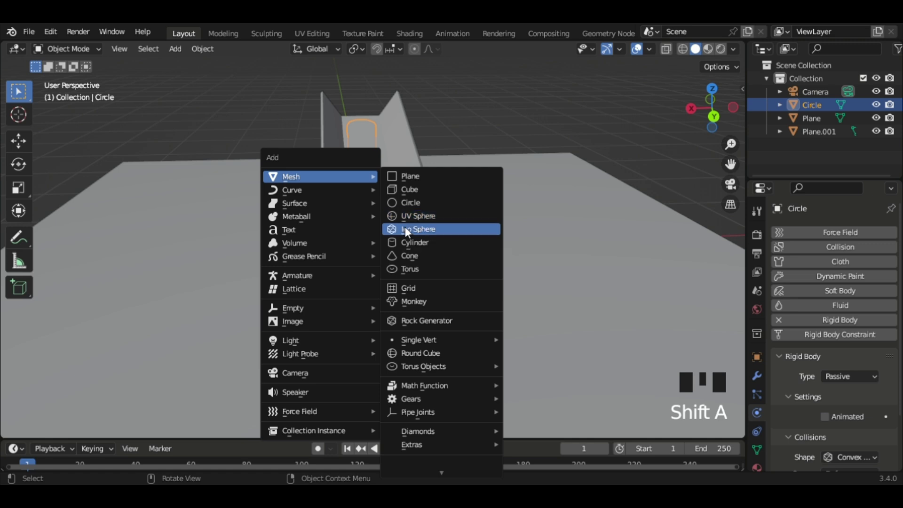
drag(385, 205, 703, 121)
click(703, 121)
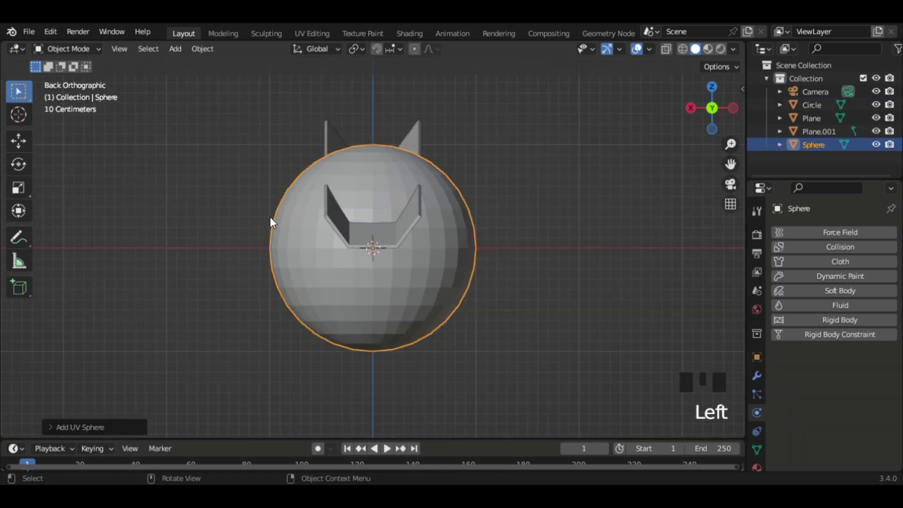
key(s)
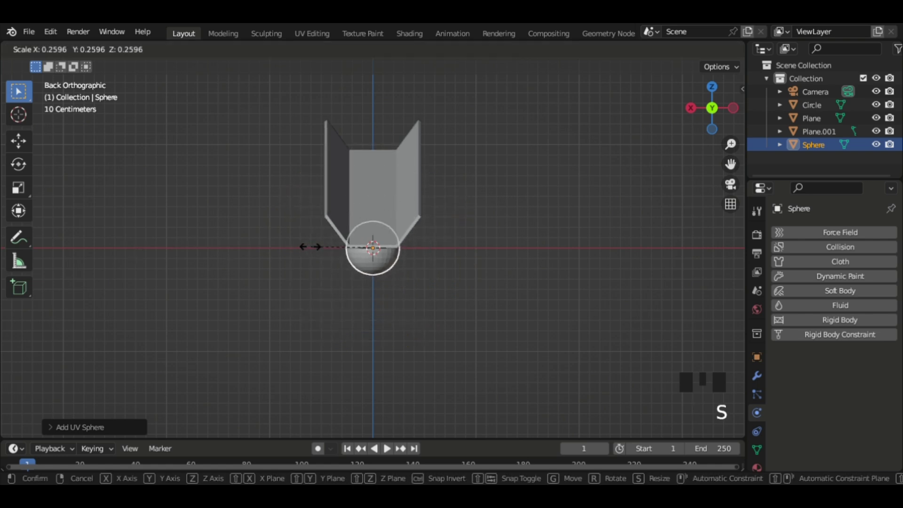
key(g)
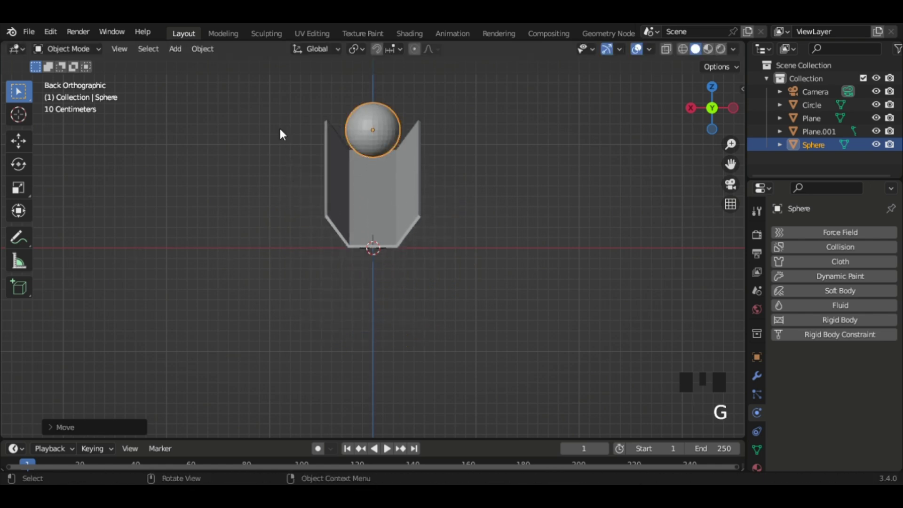
key(s)
- Position the ball at the chute's high end, checking placement from several angles
drag(288, 196, 383, 174)
scroll(down, 3)
drag(397, 169, 402, 179)
key(g)
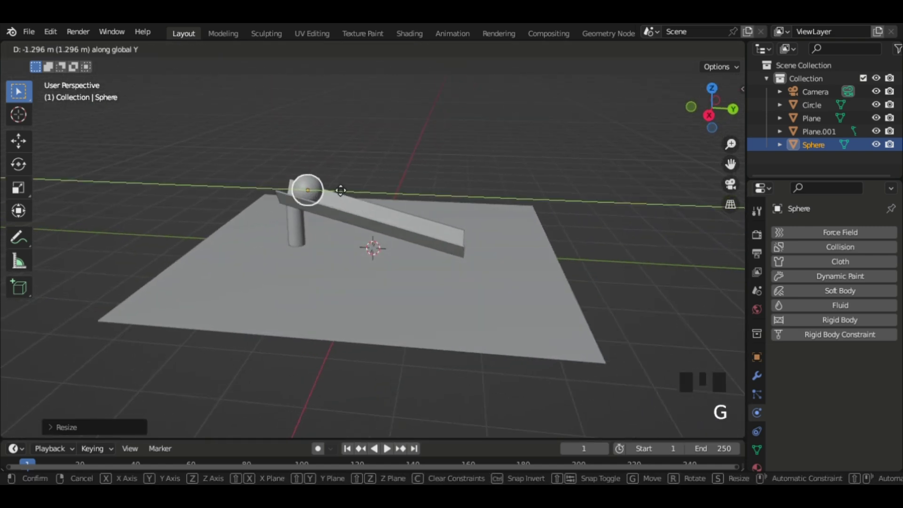
key(g)
drag(281, 126, 848, 329)
drag(849, 320, 450, 285)
- Play the simulation and watch the ball roll down the chute, rewinding and replaying
key(space)
scroll(up, 3)
drag(468, 285, 595, 283)
scroll(up, 3)
drag(540, 259, 546, 211)
scroll(down, 3)
key(shift+Left)
scroll(up, 3)
drag(214, 170, 341, 147)
key(space)
drag(290, 145, 362, 207)
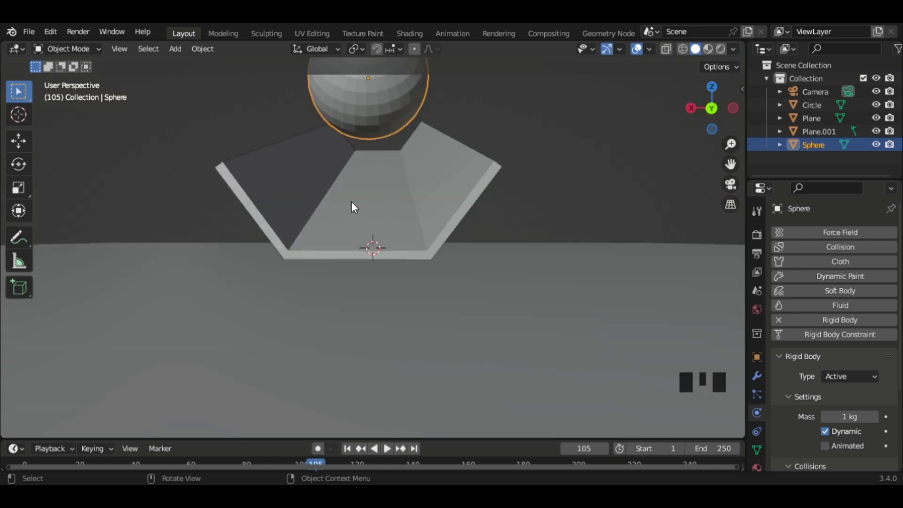
- Select the chute, rewind to frame 1 and play the simulation to watch the ball roll down
click(345, 200)
key(Tab)
key(Tab)
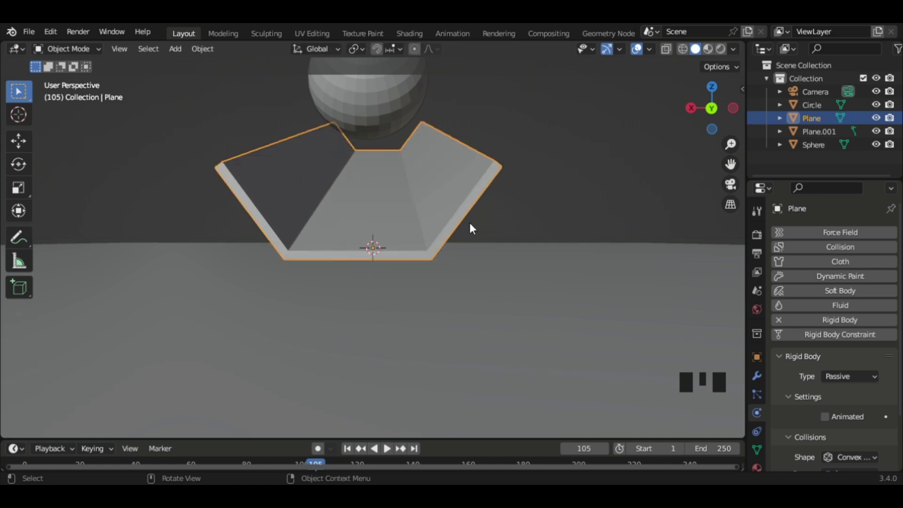
key(shift+Left)
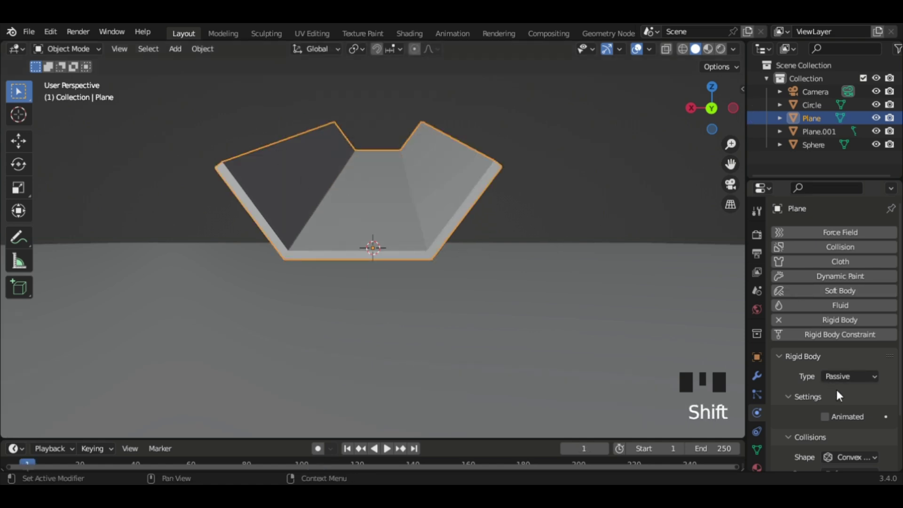
scroll(down, 3)
drag(860, 435, 497, 283)
key(space)
scroll(down, 3)
drag(512, 283, 505, 281)
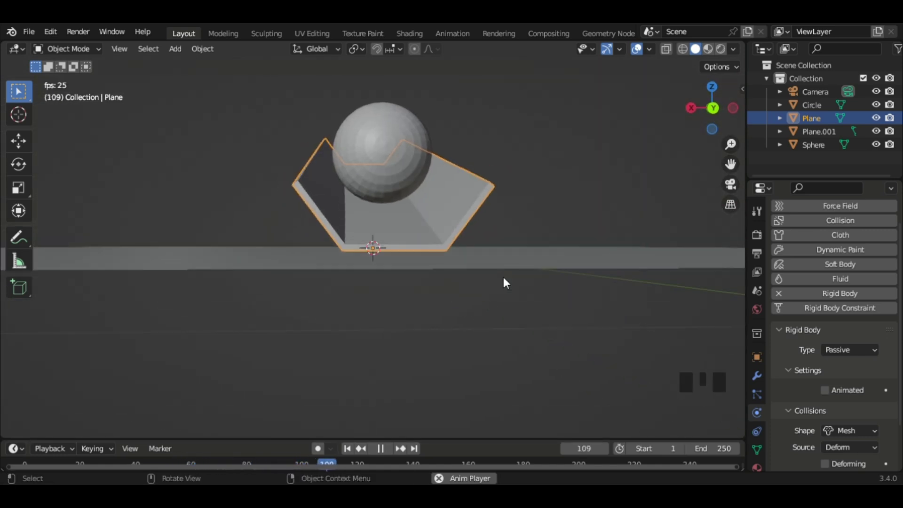
key(space)
- Select the ball and replay the run from the start, checking it from several angles
click(414, 181)
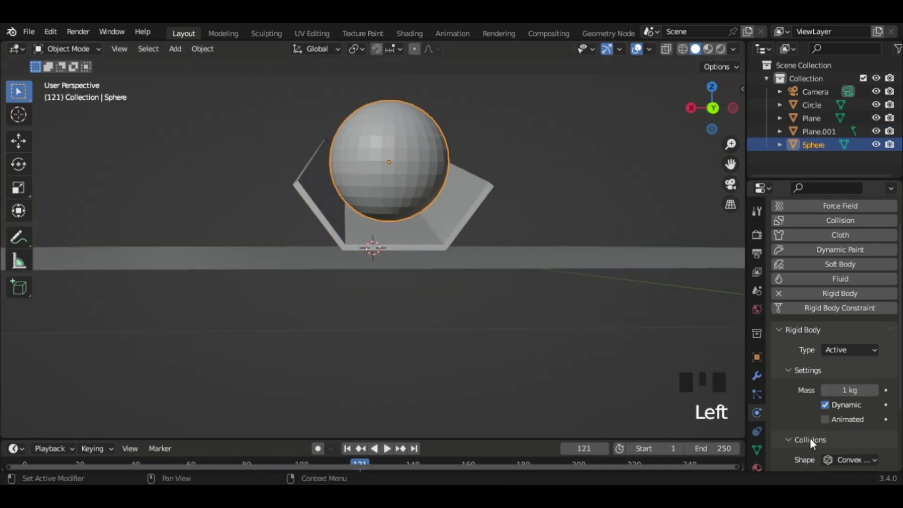
scroll(down, 3)
key(shift+Left)
scroll(down, 3)
drag(295, 214, 850, 439)
drag(850, 439, 345, 99)
key(space)
scroll(up, 3)
drag(193, 227, 152, 178)
scroll(up, 3)
drag(147, 176, 155, 172)
scroll(down, 3)
key(shift+Left)
key(space)
- Adjust the ball's Rigid Body settings in the Physics properties and replay the simulation
scroll(up, 3)
drag(299, 230, 407, 246)
key(shift+Left)
key(space)
scroll(down, 3)
key(space)
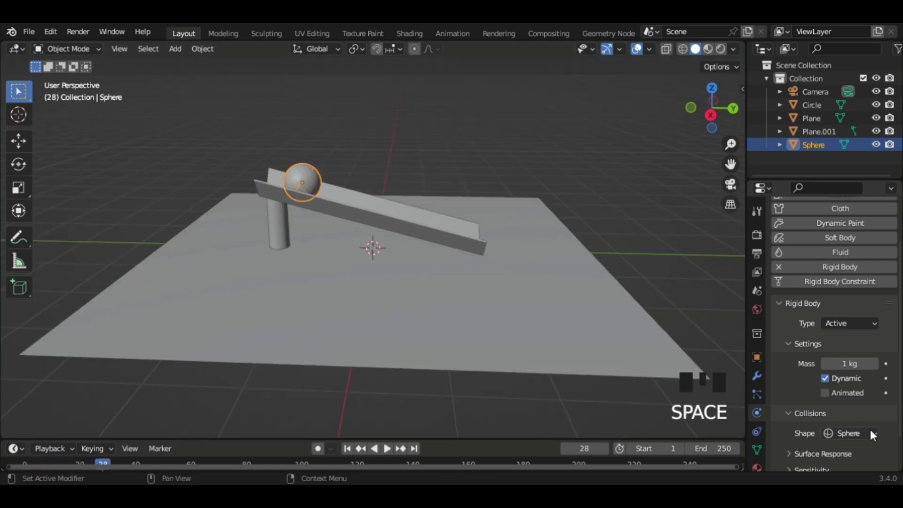
scroll(down, 3)
scroll(down, 3)
drag(834, 417, 722, 437)
click(847, 434)
key(space)
key(shift+Left)
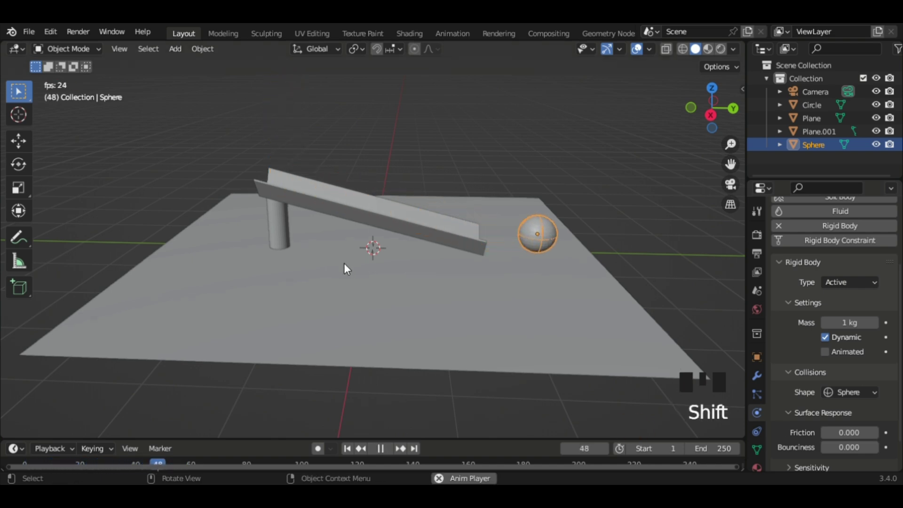
key(shift+Left)
key(space)
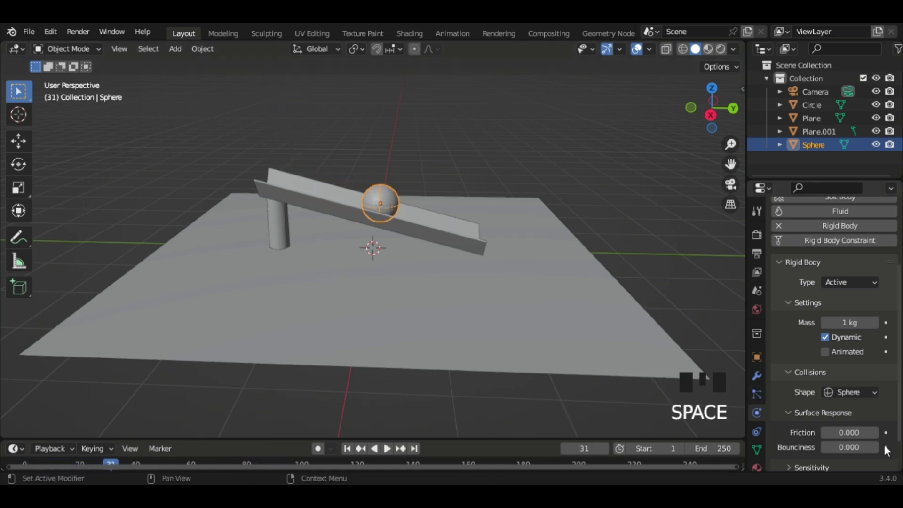
- Rerun the simulation repeatedly, pausing and stepping back frames to inspect the ball along the chute
drag(865, 439, 871, 433)
key(shift+Left)
key(space)
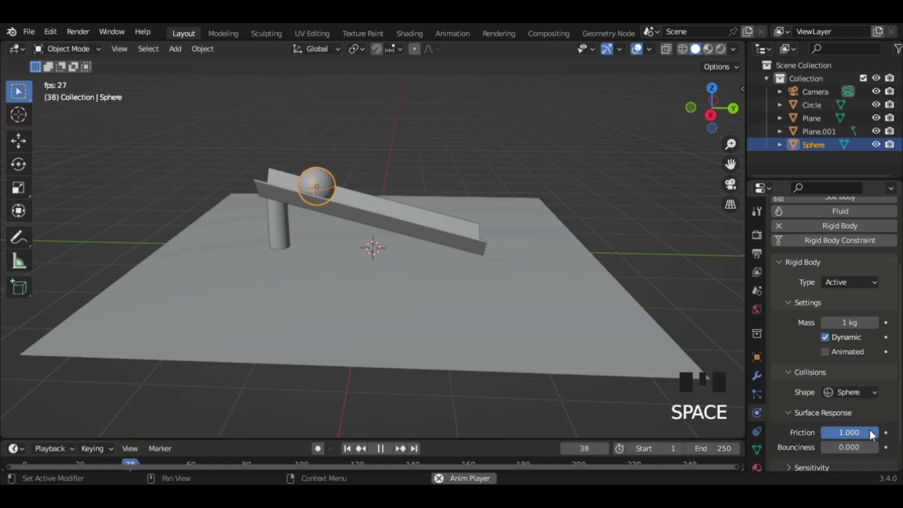
scroll(up, 3)
drag(460, 272, 448, 143)
key(shift+Left)
key(space)
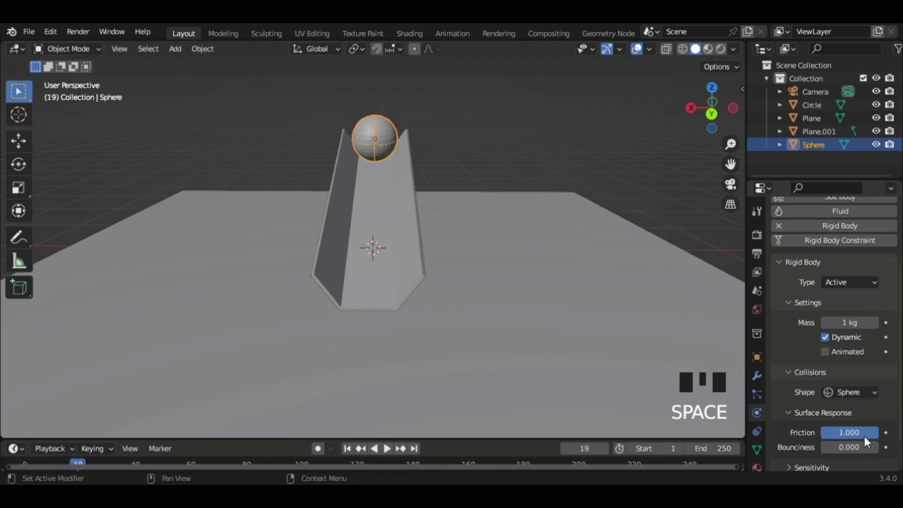
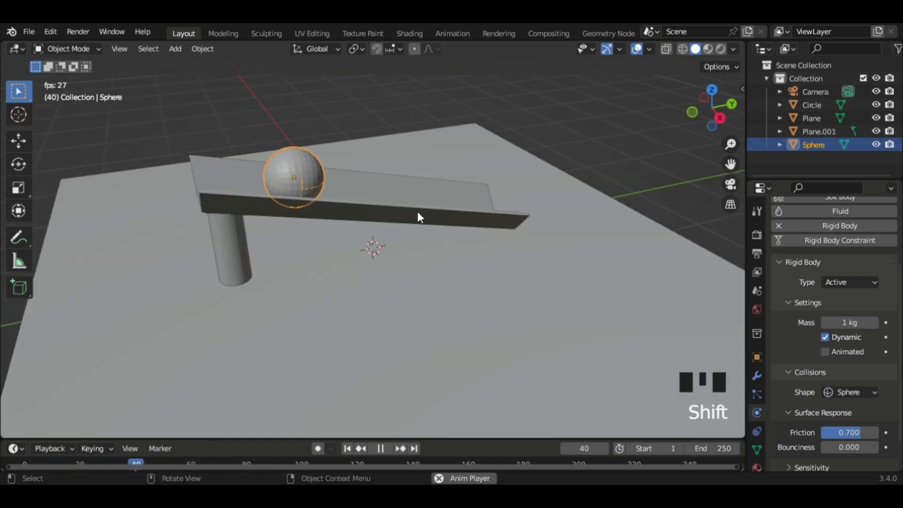
key(space)
key(space)
key(Left)
key(space)
key(Left)
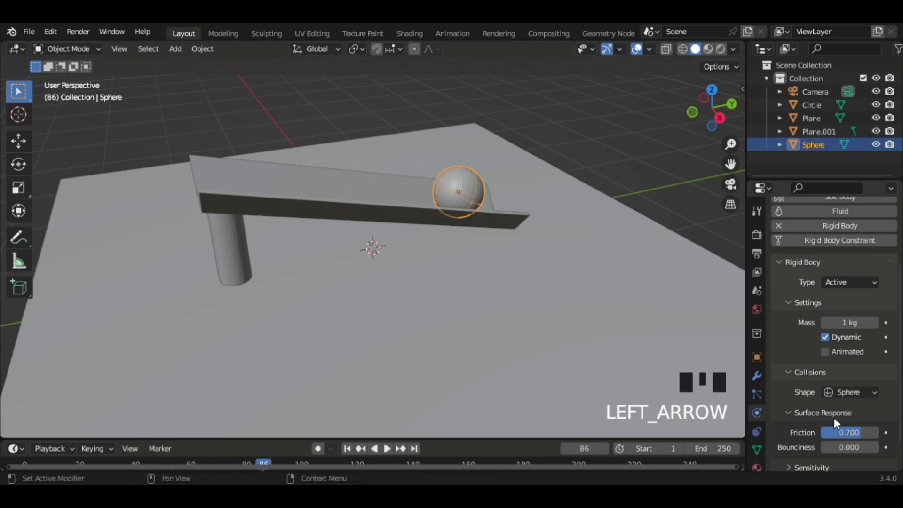
drag(858, 437, 450, 339)
key(space)
key(shift+Left)
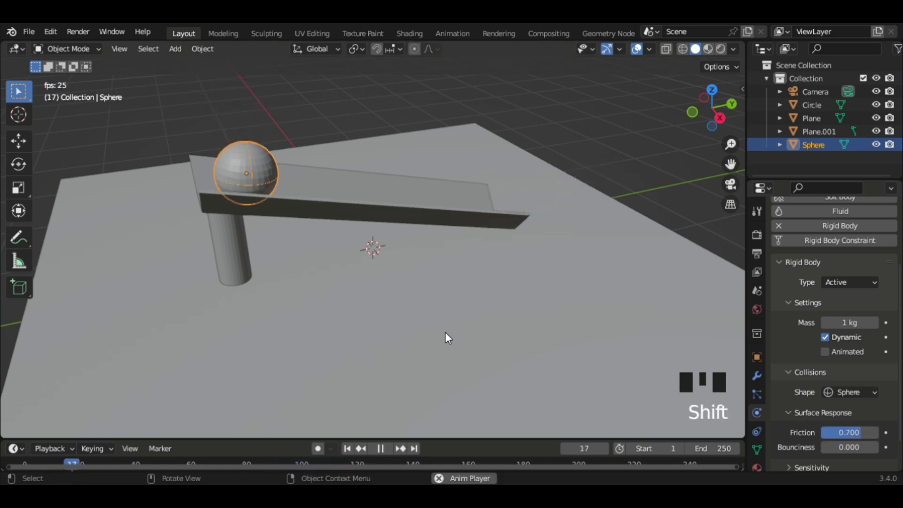
drag(368, 260, 290, 236)
key(shift+Left)
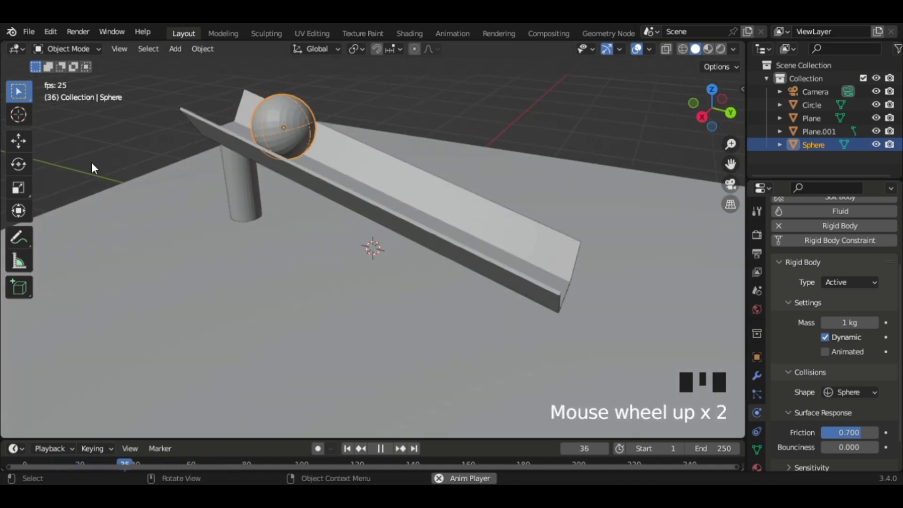
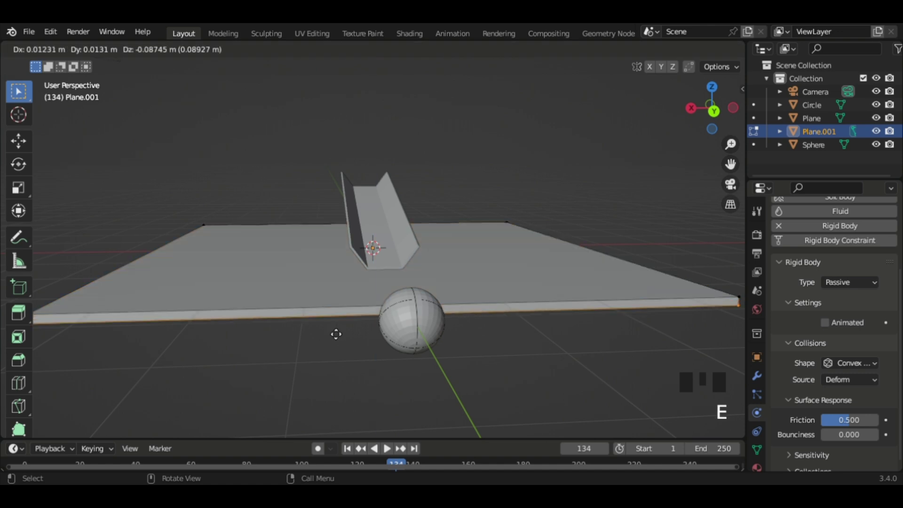
- Extrude the floor plane downward to give it thickness and briefly replay
key(Tab)
drag(334, 333, 423, 381)
key(shift+Left)
drag(416, 242, 327, 260)
key(space)
drag(328, 255, 326, 184)
key(space)
- Select the chute, enter Edit Mode on its mesh and switch to top orthographic view
drag(327, 184, 380, 315)
click(380, 315)
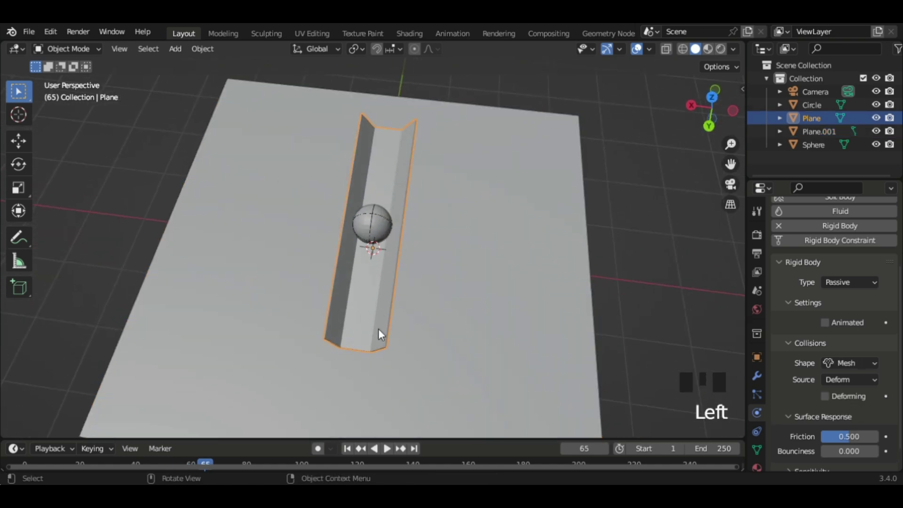
key(Tab)
click(716, 99)
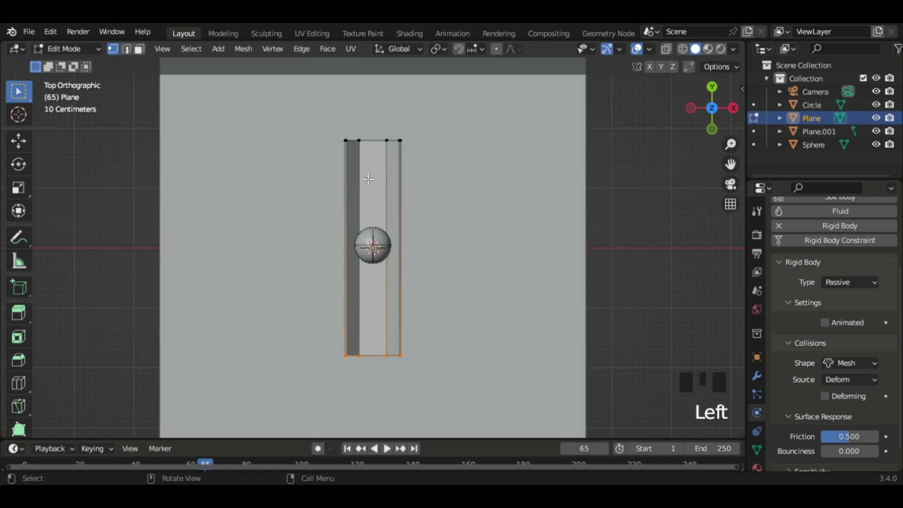
- With X-ray on, extrude the chute's top edges into a new section, shift and rotate it into a bend
key(alt+z)
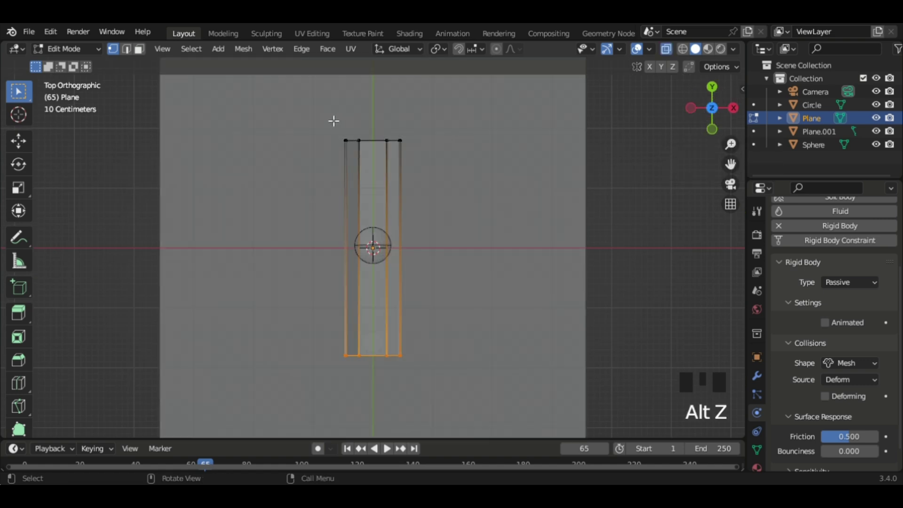
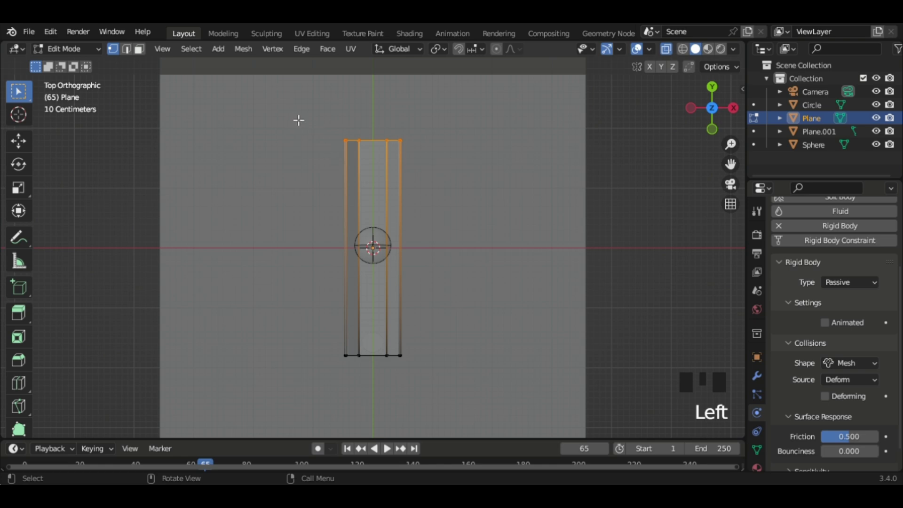
key(alt+z)
key(e)
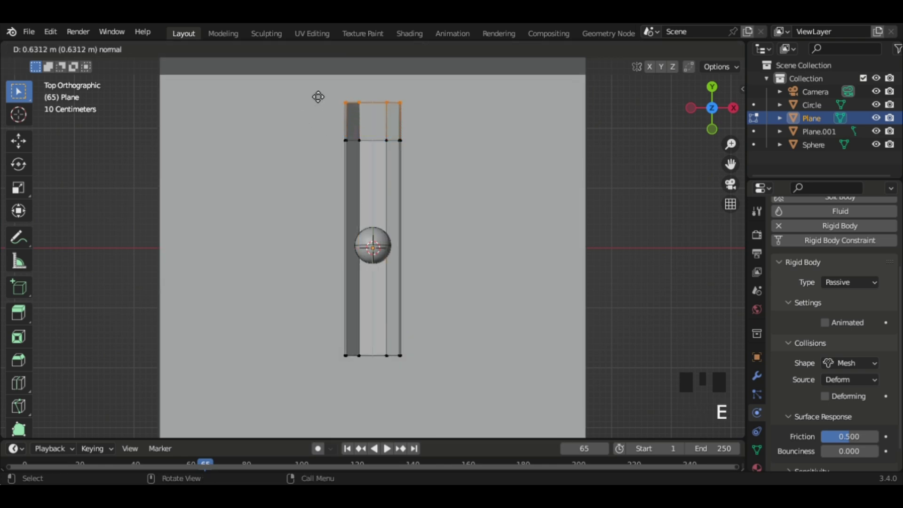
key(g)
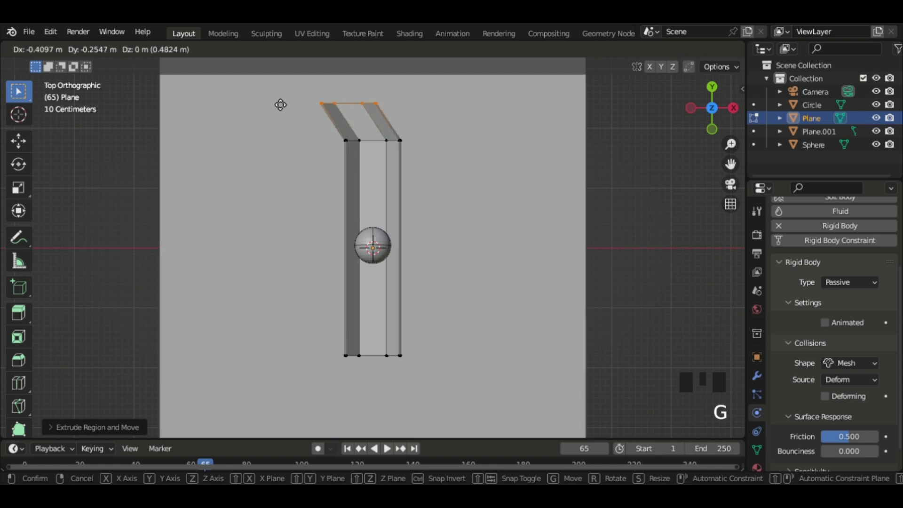
key(r)
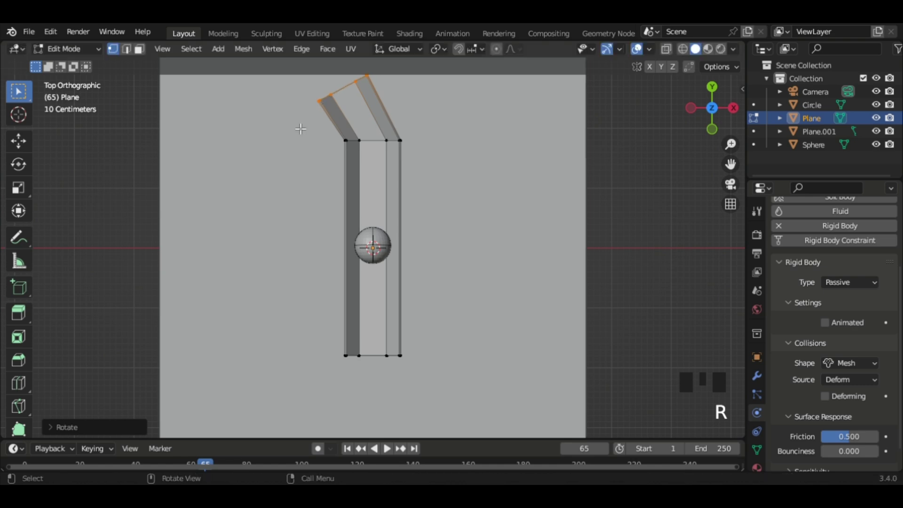
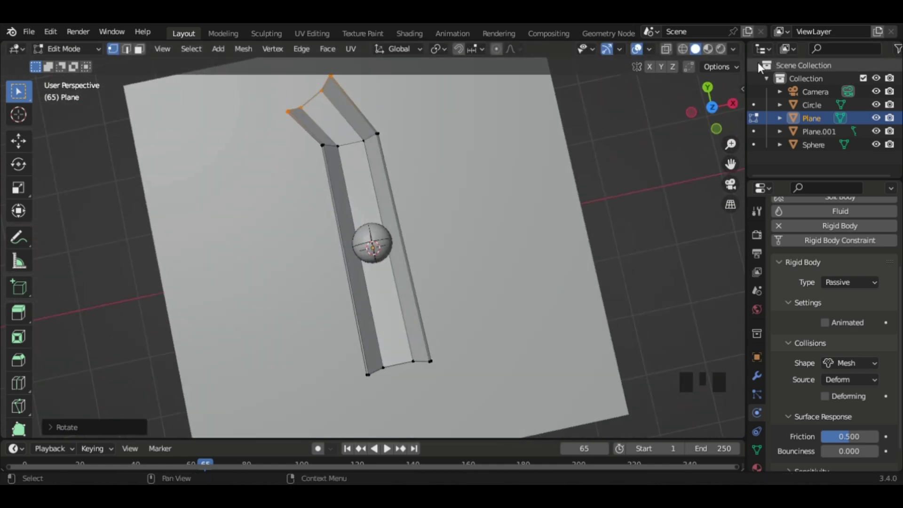
- Extrude a further section off the bent end and rotate it to continue the curve
click(716, 106)
scroll(down, 3)
key(e)
scroll(down, 3)
key(g)
key(r)
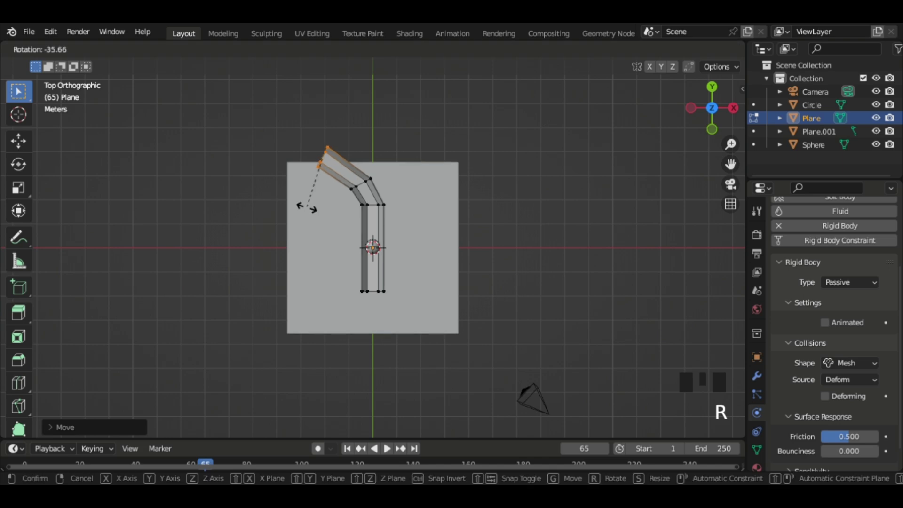
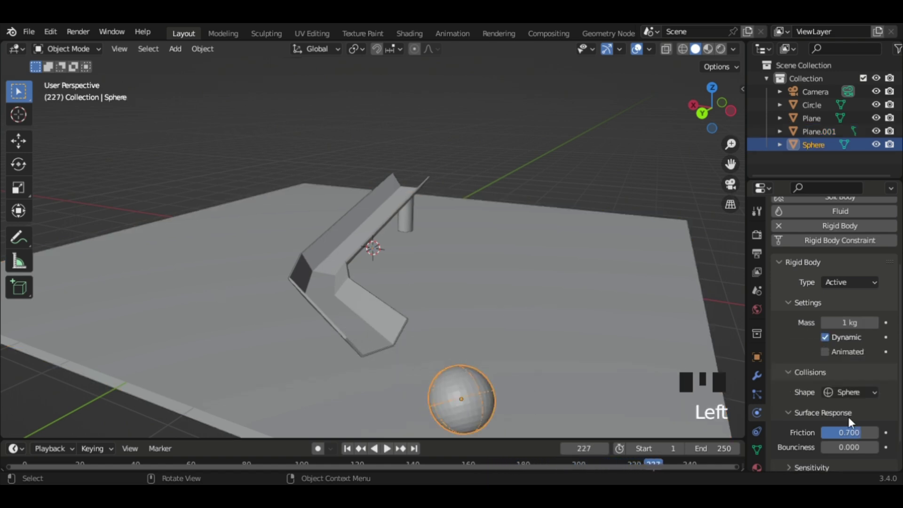
- Edit the chute's lower end faces into more angled zigzag sections and leave Edit Mode
drag(397, 282, 434, 284)
click(434, 284)
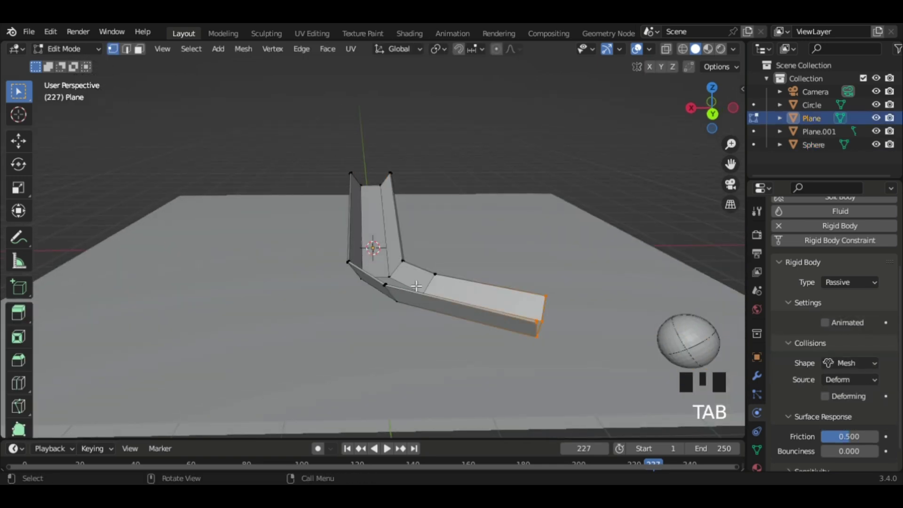
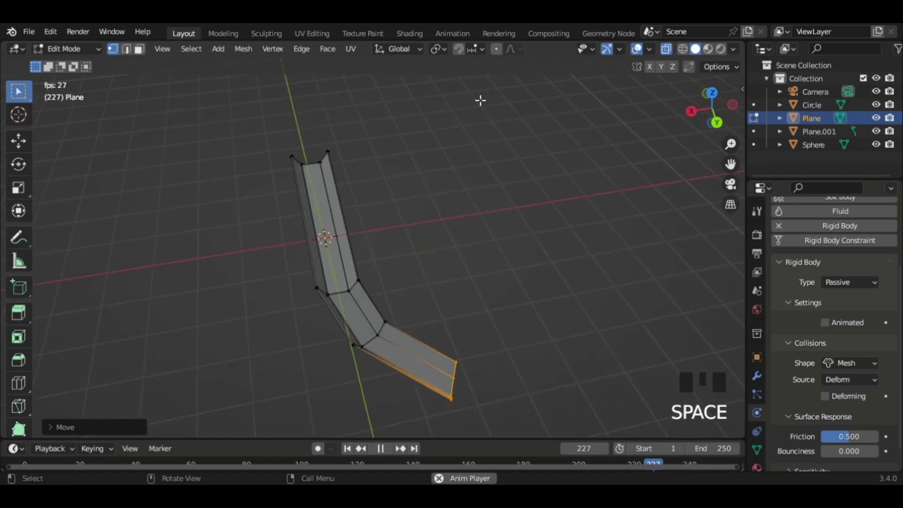
key(space)
- Toggle local view back to the full scene and select the floor plane
key(Tab)
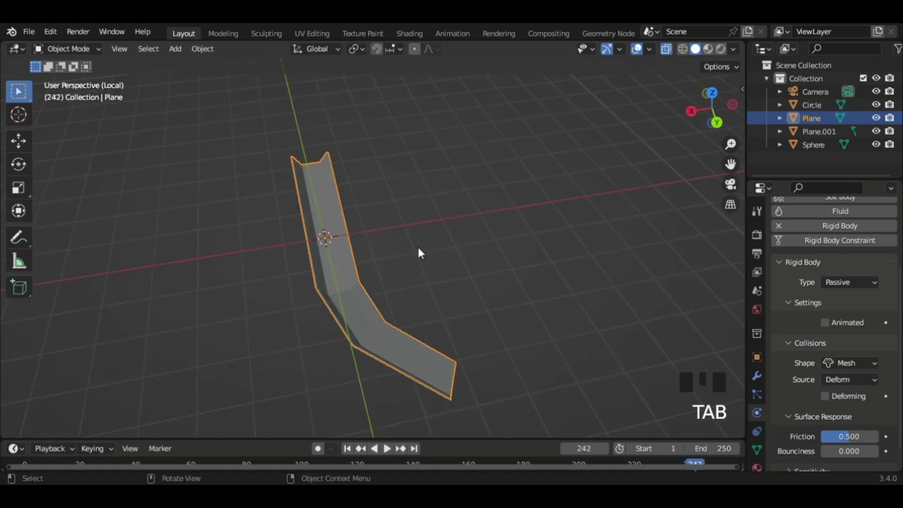
key(/)
drag(423, 252, 355, 287)
key(alt+z)
click(306, 307)
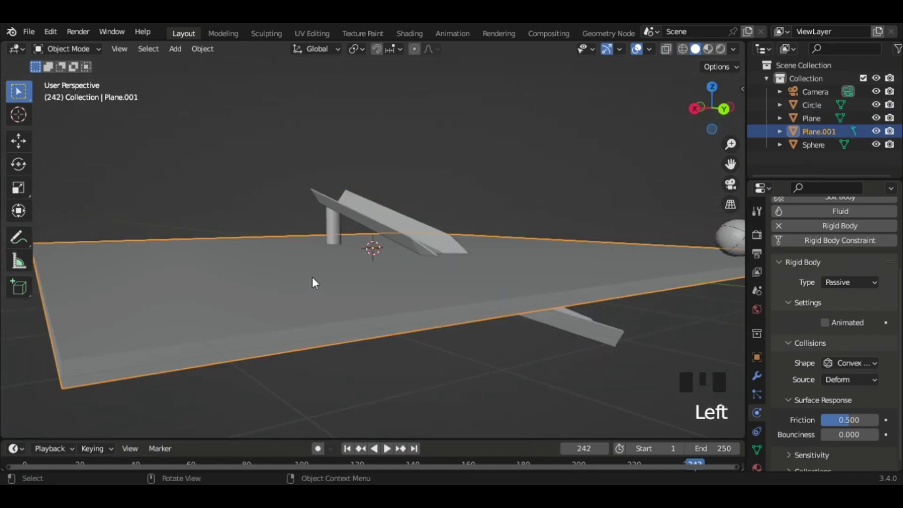
- Move the chute and its support column up along Z together so the chute sits above the floor
click(348, 214)
click(334, 231)
scroll(up, 3)
drag(340, 232, 297, 235)
key(g)
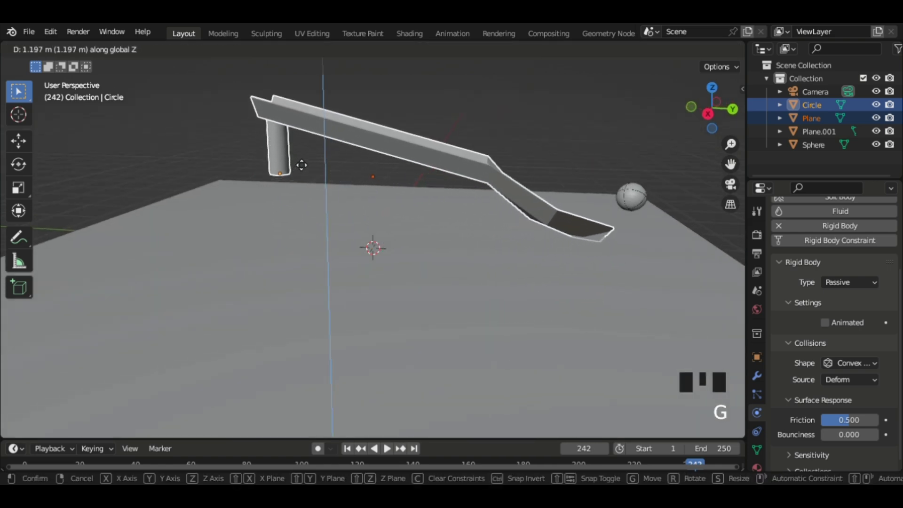
drag(268, 201, 156, 214)
scroll(down, 3)
drag(158, 227, 180, 281)
key(g)
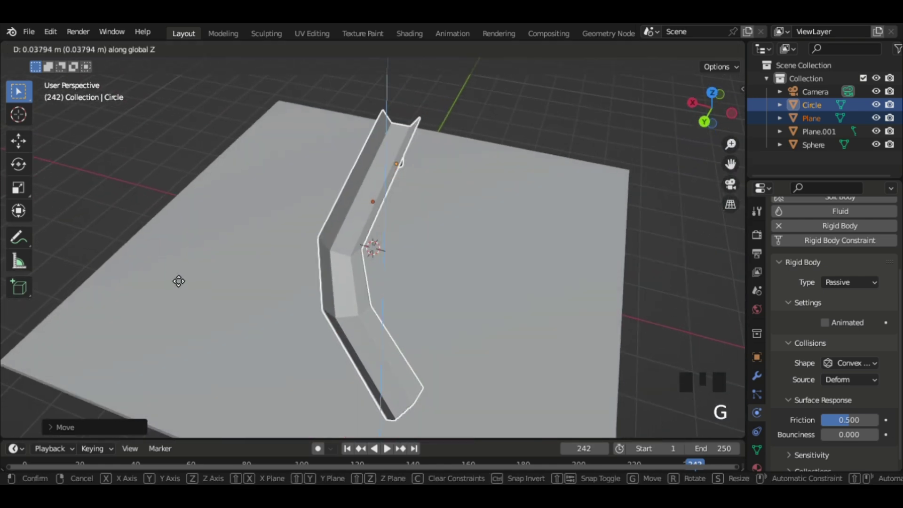
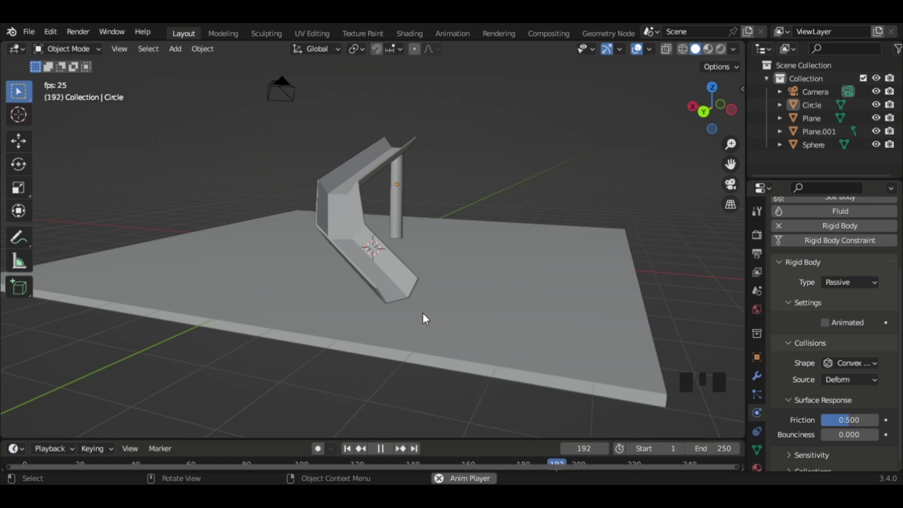
- Rewind and play the simulation, stepping through frames as the ball descends the bent chute
key(shift+Left)
key(space)
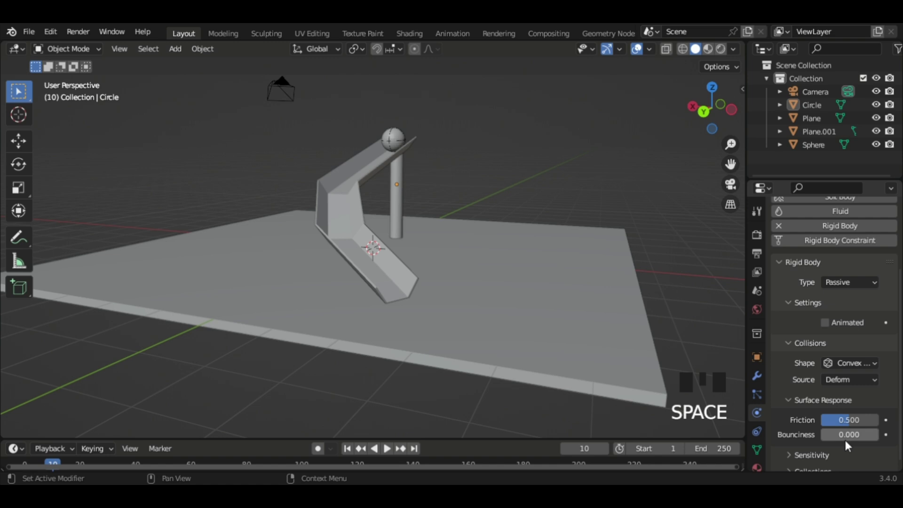
drag(846, 444, 220, 315)
key(shift+Left)
key(space)
key(shift+Left)
key(shift+Left)
key(shift+Left)
key(Left)
key(Left)
key(space)
click(875, 433)
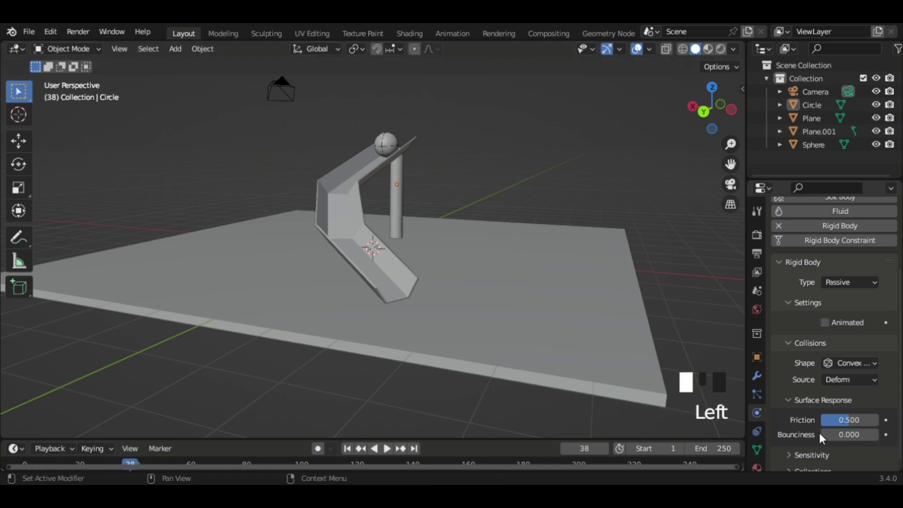
- Replay from frame 1 while viewing the chute up close, then select the ball
key(shift+Left)
key(space)
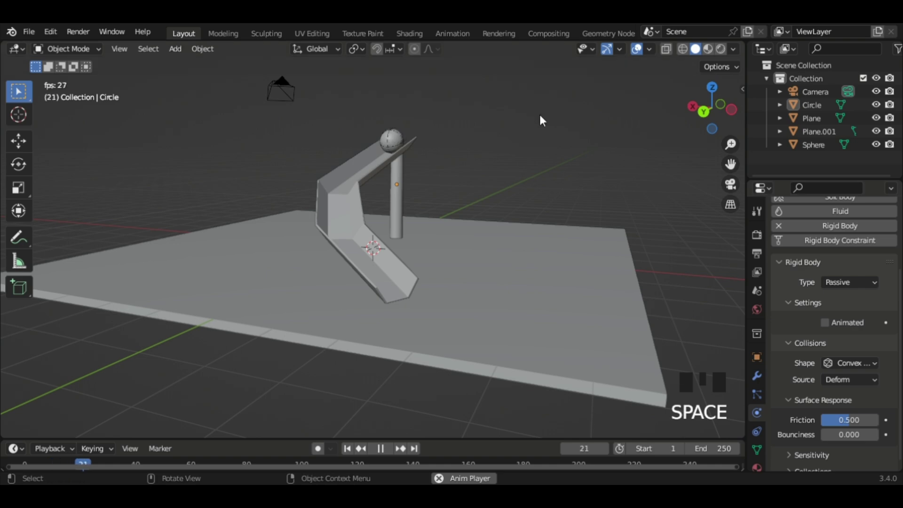
drag(471, 124, 406, 111)
scroll(up, 3)
drag(407, 110, 391, 108)
key(space)
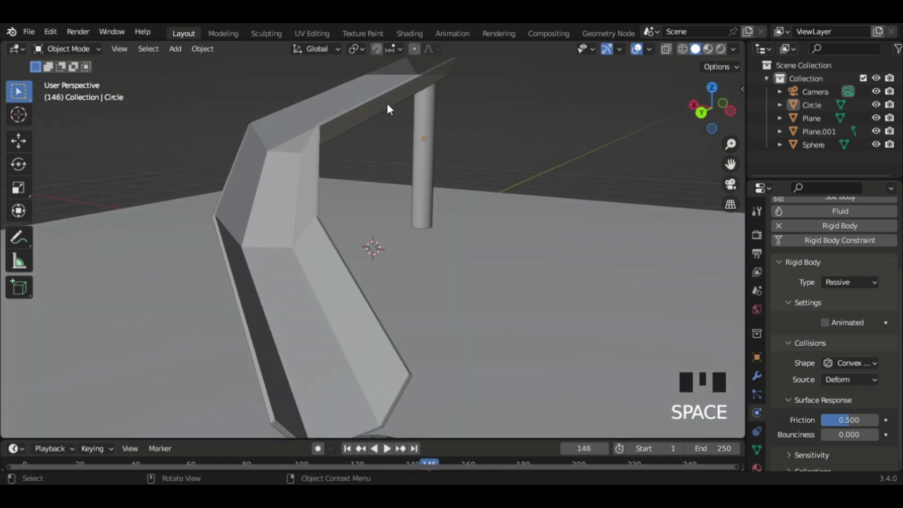
scroll(down, 3)
click(356, 369)
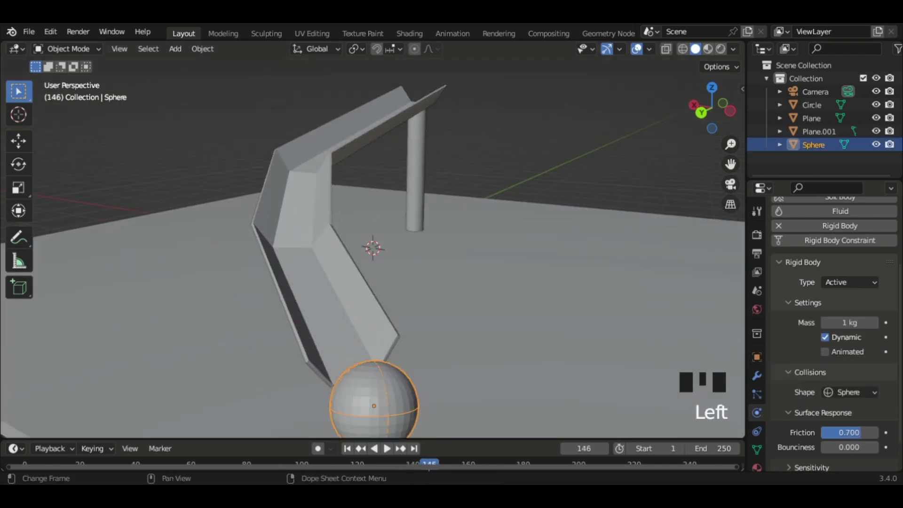
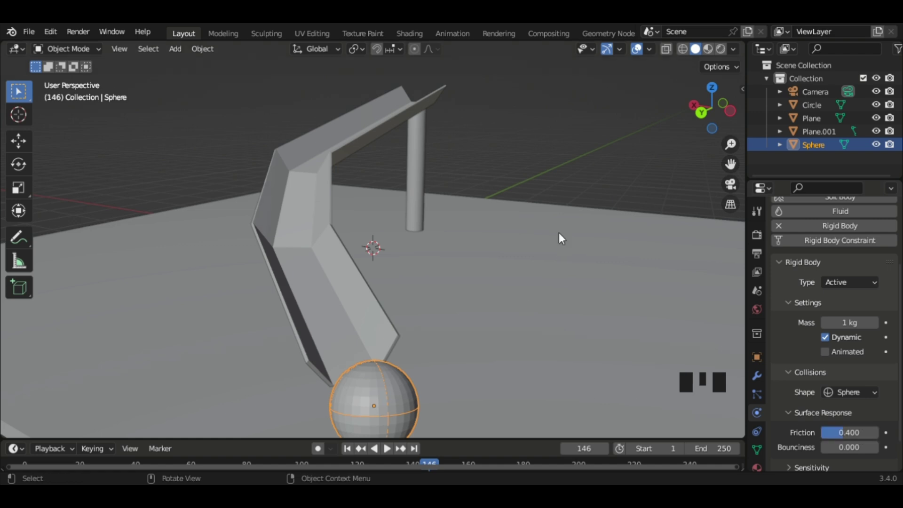
- With the ball selected, rerun the simulation once more and rewind to the start
key(shift+Left)
key(Return)
key(space)
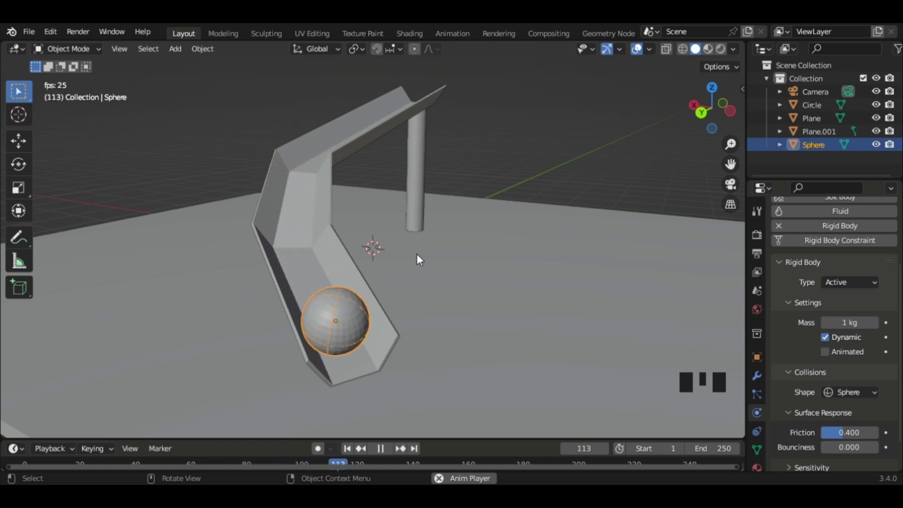
scroll(down, 3)
key(shift+Left)
key(space)
- Frame the scene and bring up the Add menu's Mesh list with Shift+A
scroll(up, 3)
drag(242, 295, 397, 343)
scroll(down, 3)
scroll(up, 3)
drag(425, 337, 327, 272)
scroll(up, 3)
drag(324, 269, 305, 250)
scroll(up, 3)
drag(296, 228, 364, 232)
scroll(down, 3)
key(shift+a)
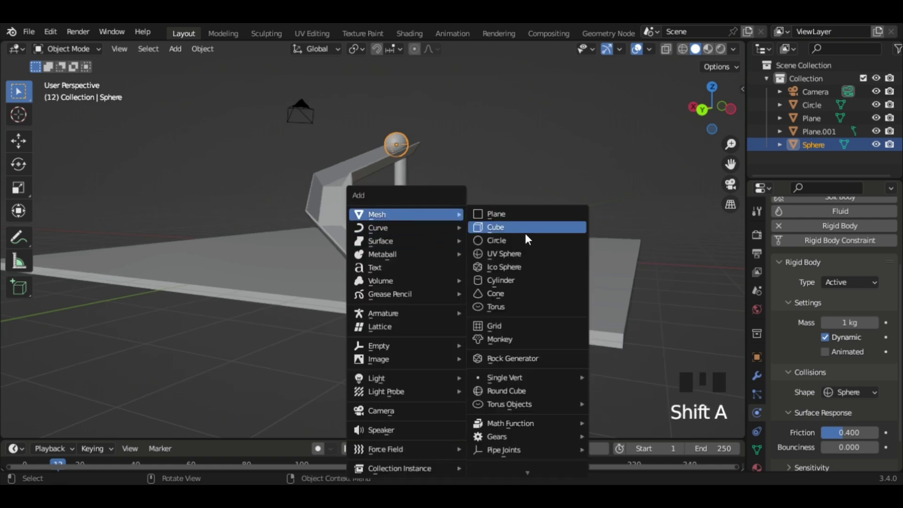
- Scale the newly added cube down to a small block
key(s)
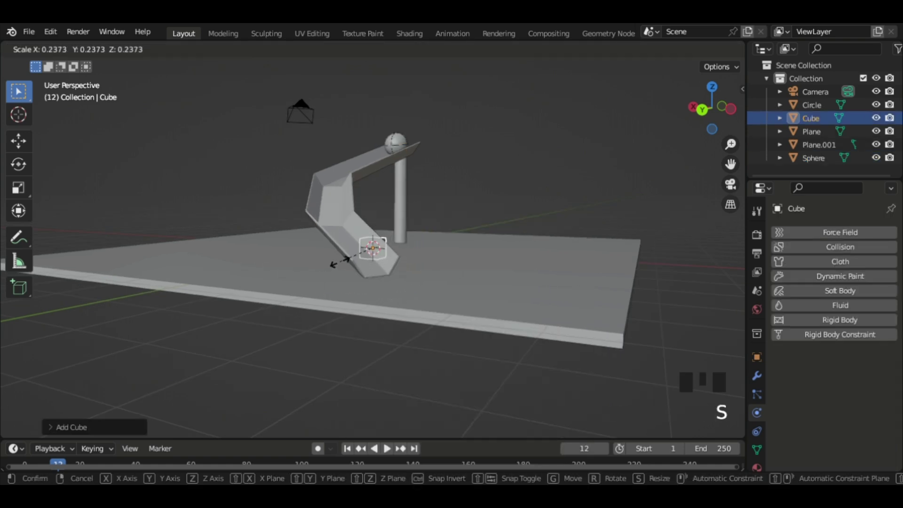
drag(354, 307, 723, 95)
click(722, 95)
click(722, 91)
scroll(down, 3)
- From top view, move the small cube across the floor to beyond the chute's lower end
key(g)
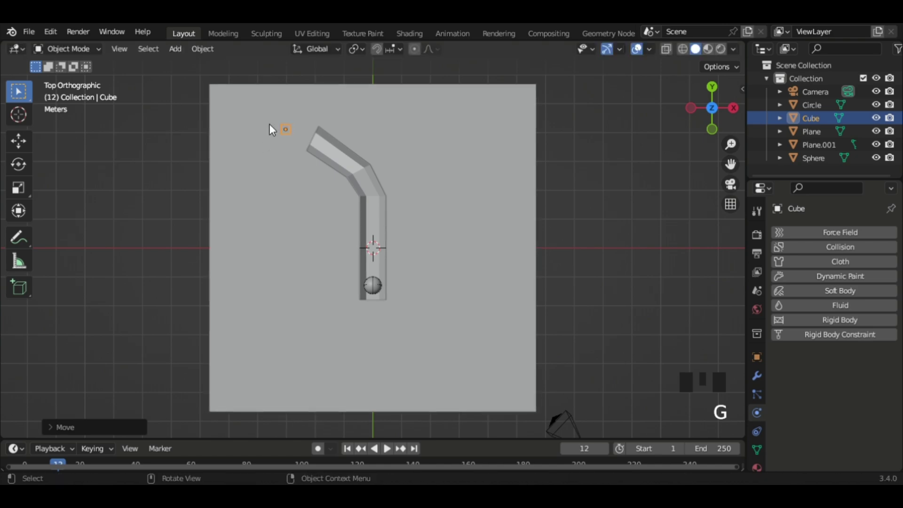
drag(294, 131, 378, 406)
scroll(up, 3)
drag(374, 397, 361, 378)
- Lower the cube along Z so it rests on the floor, checking it from an orbited view
key(g)
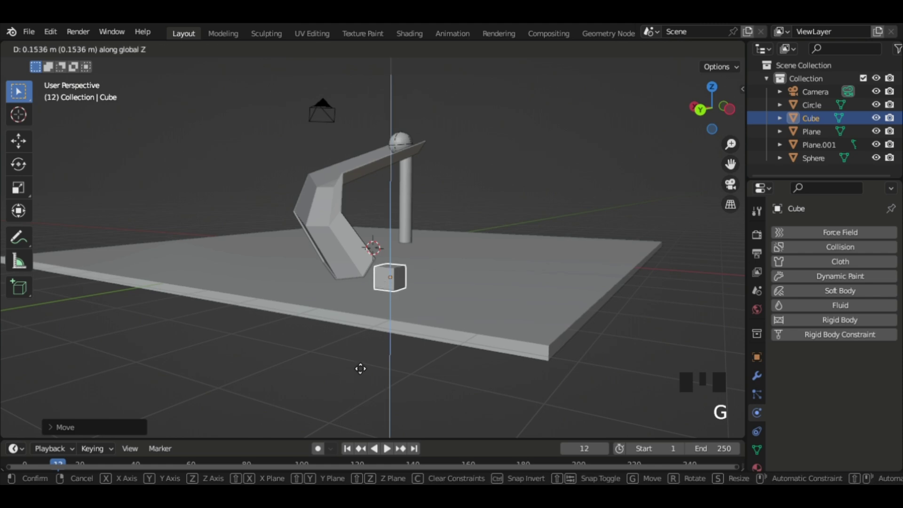
scroll(up, 3)
middle_click(352, 364)
scroll(up, 3)
drag(358, 371, 356, 371)
key(g)
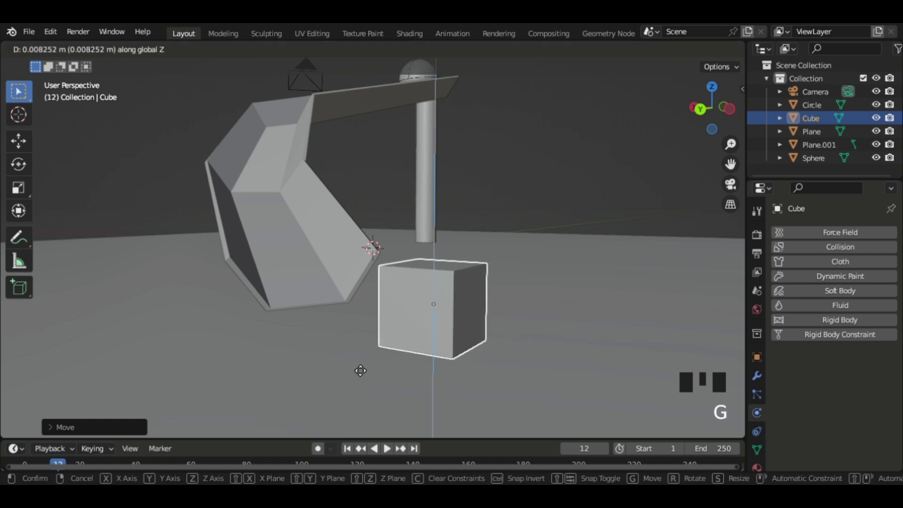
middle_click(695, 50)
scroll(down, 3)
drag(695, 49, 725, 95)
- Rotate the small cube in top view to line up with the chute's direction
click(724, 95)
scroll(down, 3)
key(r)
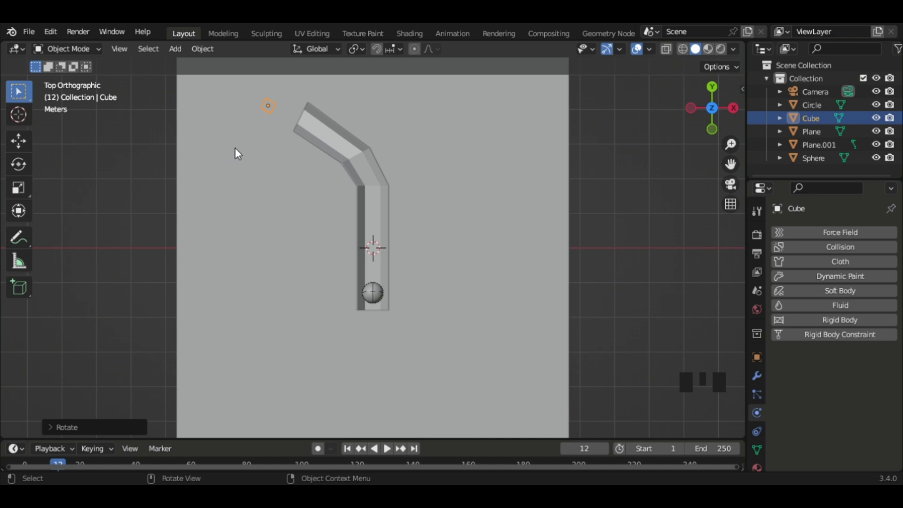
- Duplicate the cube repeatedly with Shift+D into a row of five blocks on the floor
key(shift+d)
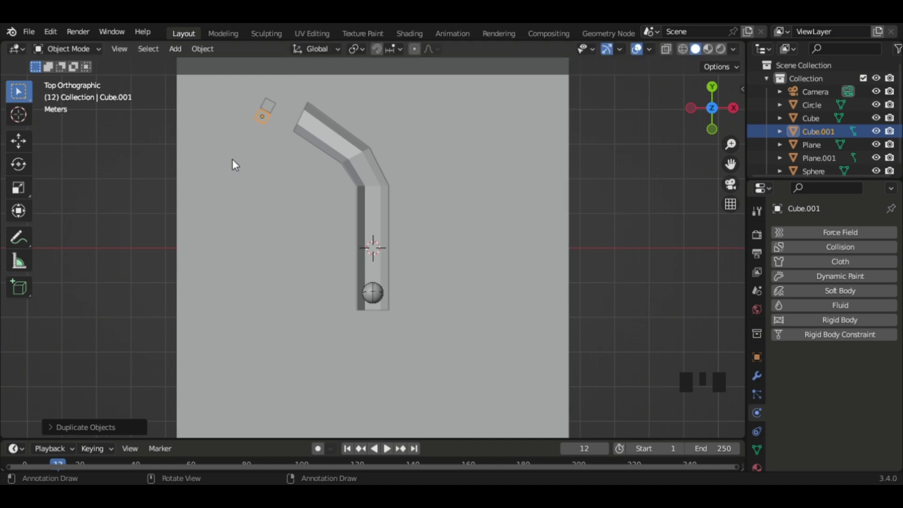
key(shift+r)
key(shift+r)
key(shift+r)
key(shift+r)
drag(255, 153, 289, 336)
click(289, 336)
click(271, 344)
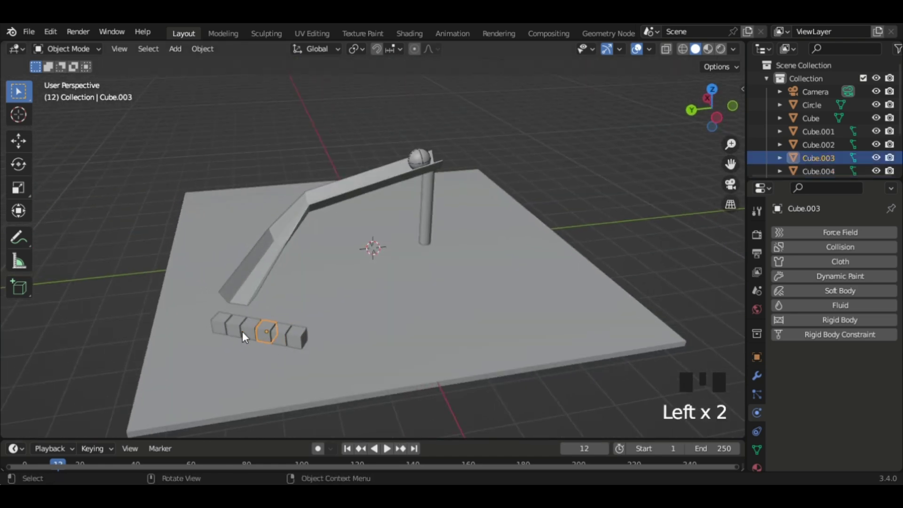
- Give the first cubes of the row Rigid Body physics, one cube at a time
click(239, 336)
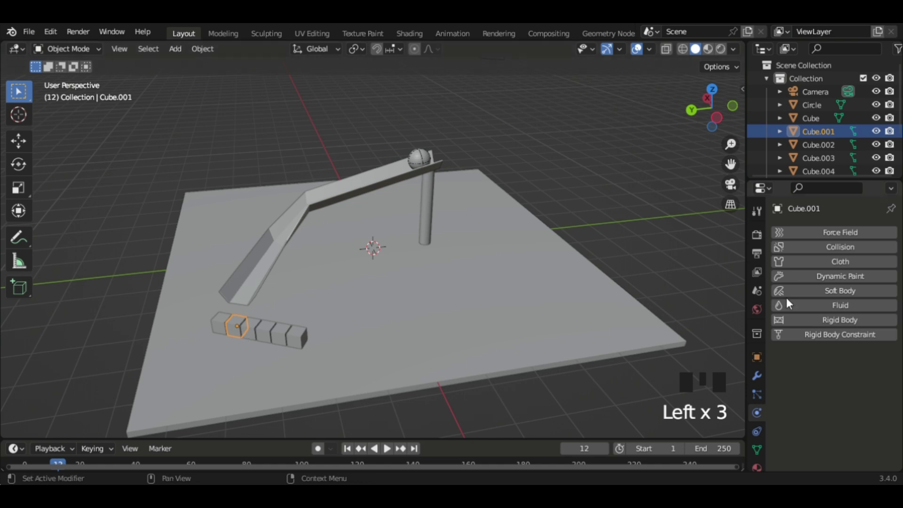
drag(869, 325, 272, 325)
drag(386, 446, 273, 335)
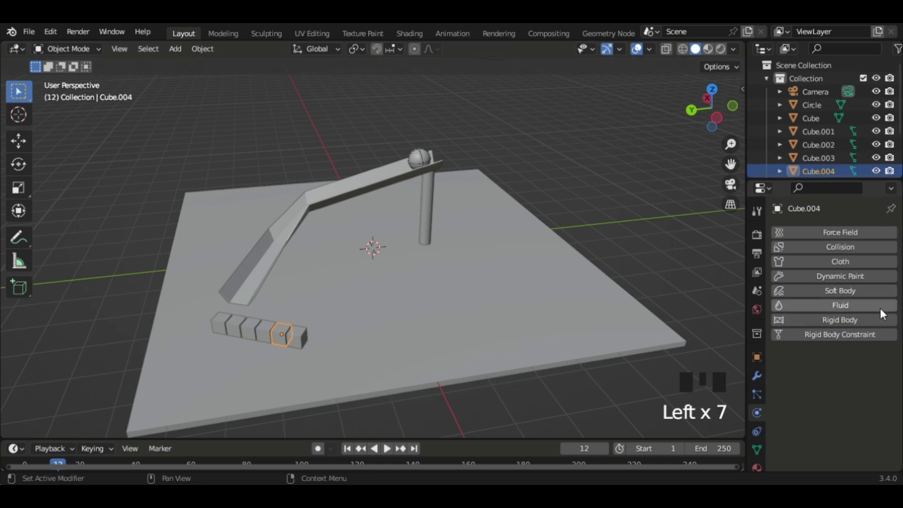
drag(883, 316, 265, 337)
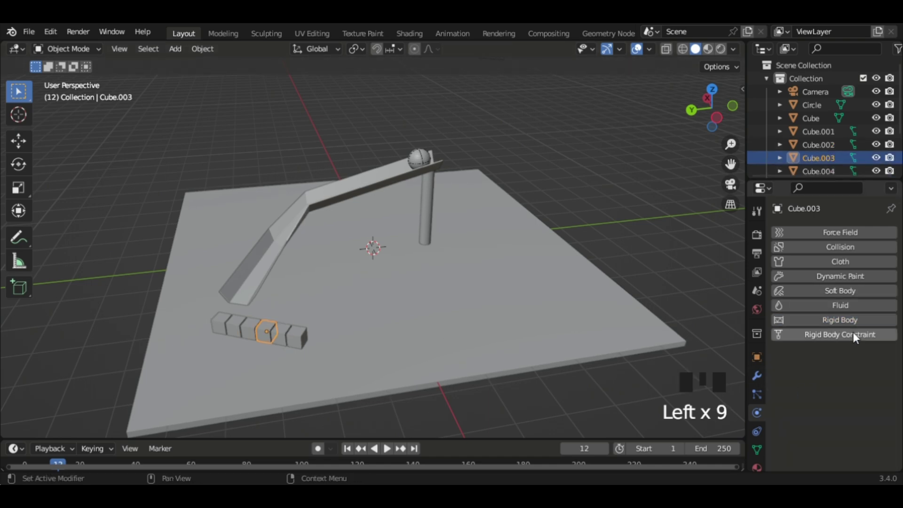
drag(848, 320, 305, 342)
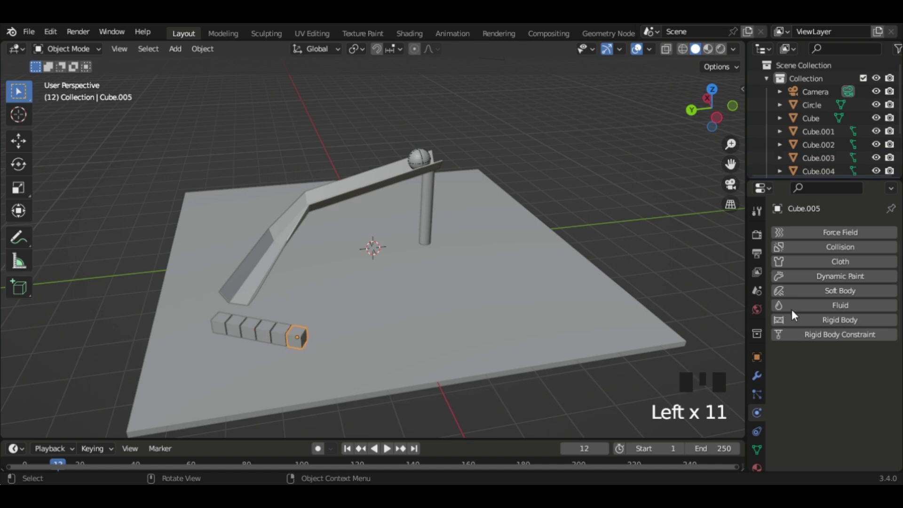
drag(850, 329, 230, 330)
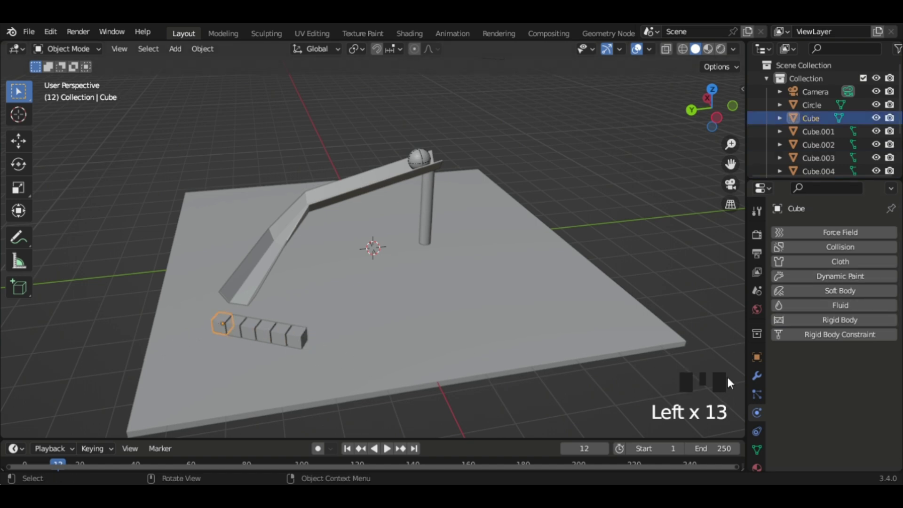
drag(835, 318, 242, 326)
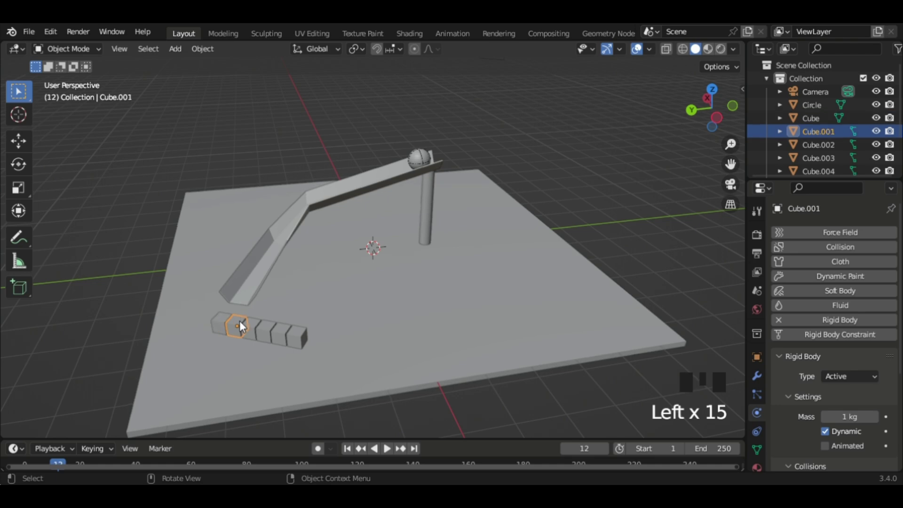
- Add Rigid Body physics to the remaining cubes in the row
click(261, 329)
click(274, 333)
click(284, 333)
click(299, 342)
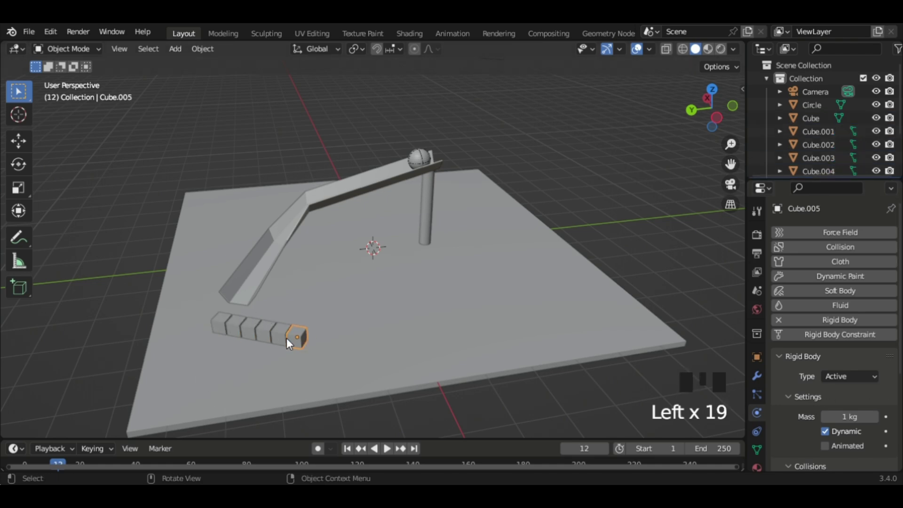
click(287, 340)
- Shift-select the cubes so the whole row is selected together
click(272, 333)
click(281, 337)
click(300, 338)
click(253, 324)
click(235, 329)
- Duplicate the selected cube row and raise the copy along Z as a second layer
click(224, 326)
drag(228, 324, 259, 303)
scroll(up, 3)
drag(258, 305, 262, 287)
scroll(up, 3)
drag(271, 287, 287, 282)
key(shift+d)
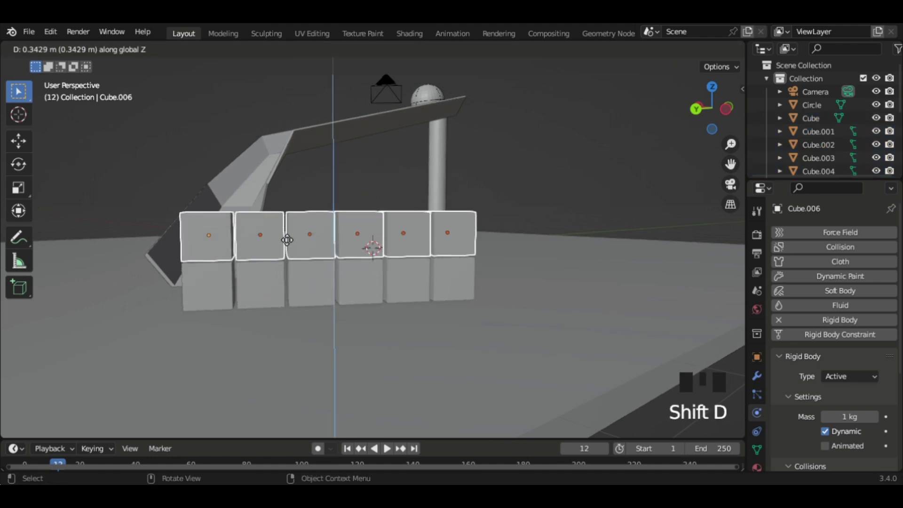
- Nudge the raised row into place and select the top row for the next copy
scroll(up, 3)
middle_click(283, 243)
scroll(down, 3)
drag(289, 250, 306, 256)
scroll(up, 3)
key(g)
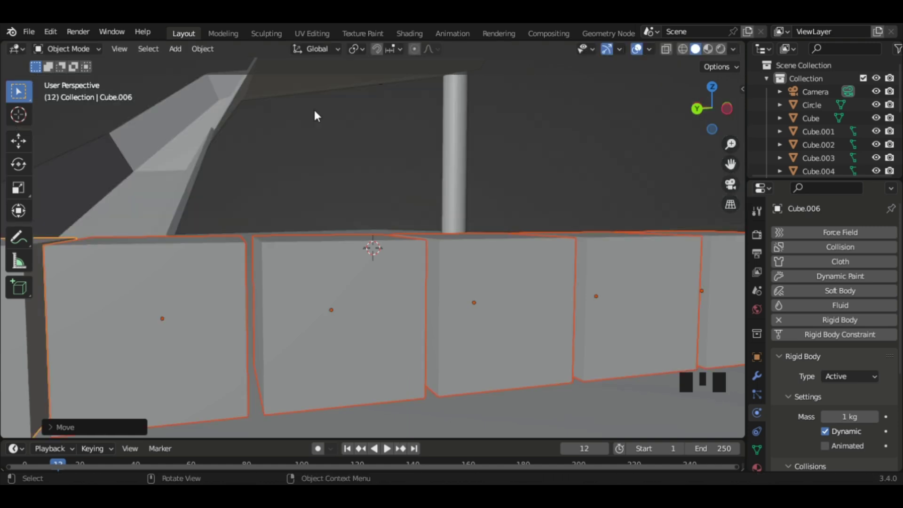
scroll(down, 3)
drag(291, 244, 261, 260)
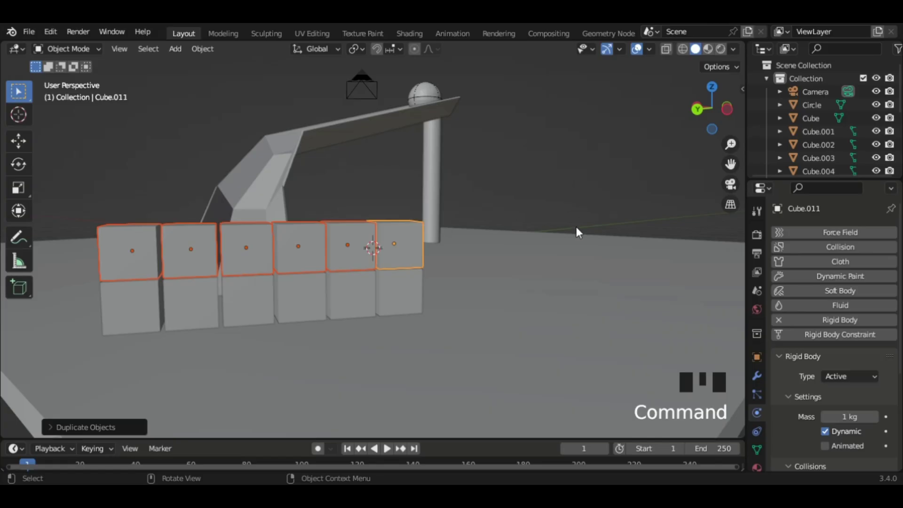
scroll(up, 3)
scroll(down, 3)
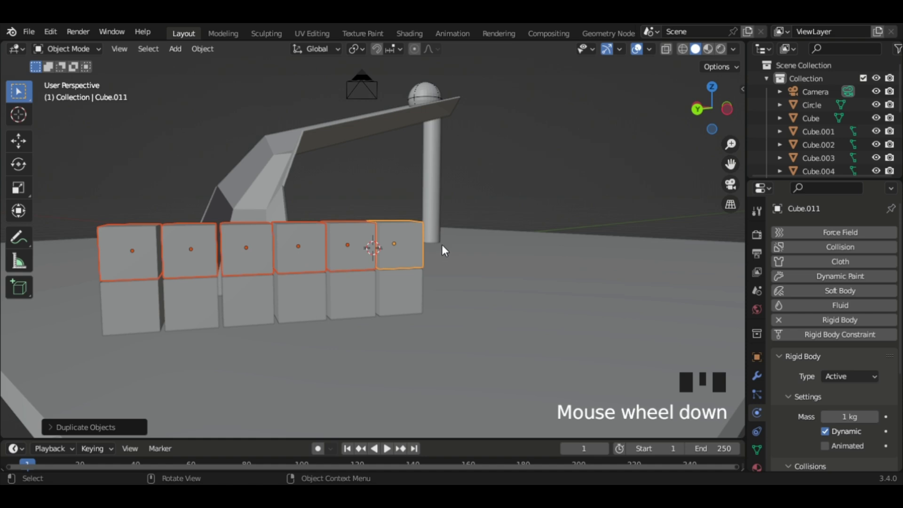
- Repeat the vertical duplication several times, stacking rows into a tall wall
key(shift+r)
key(shift+r)
key(shift+r)
key(shift+r)
key(shift+r)
scroll(down, 3)
key(shift+r)
key(shift+r)
- Drop the last row on top of the wall and start playback to watch the ball roll toward it
drag(431, 244, 488, 260)
key(space)
click(622, 198)
drag(617, 197, 558, 213)
key(space)
- Check the ball's rigid body settings, rewind to frame 1 and play the simulation
click(562, 216)
click(536, 326)
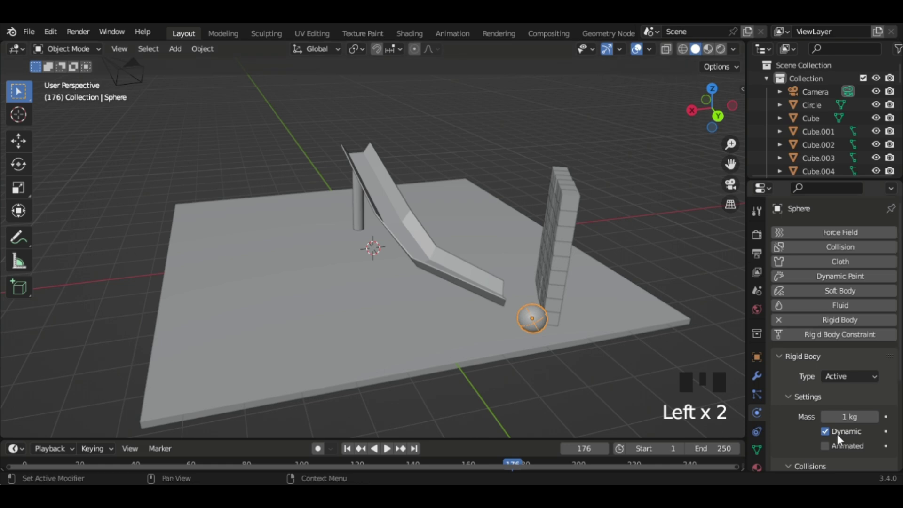
click(387, 447)
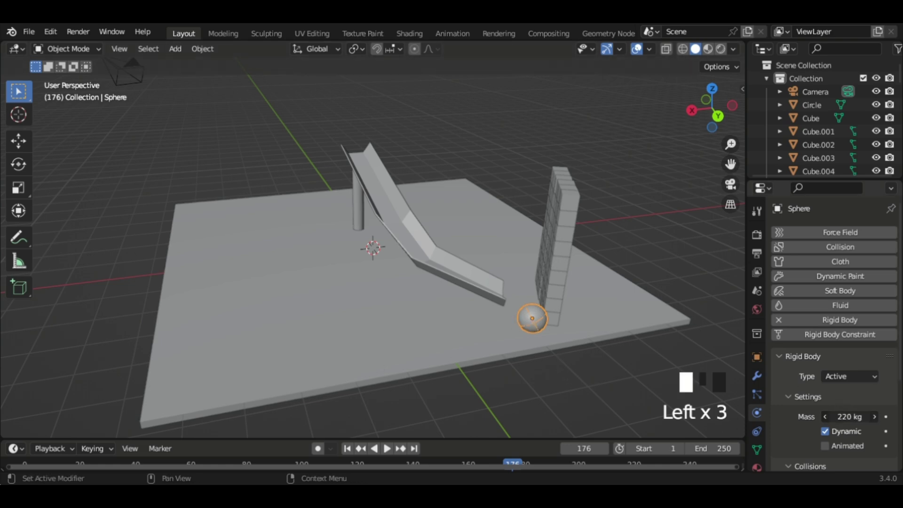
key(shift+Left)
key(space)
- Orbit around the collapsing wall during playback, then restart the run from the beginning
drag(229, 156, 174, 156)
scroll(up, 3)
drag(174, 156, 544, 229)
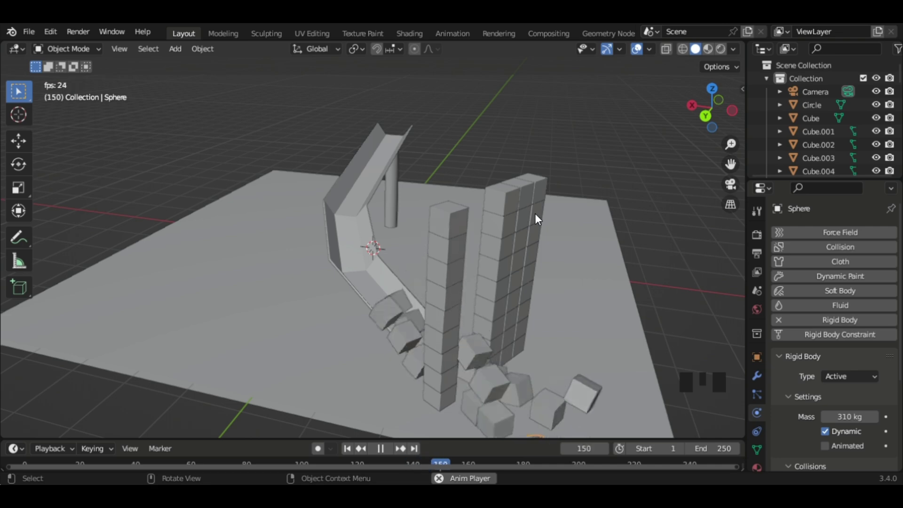
scroll(down, 3)
drag(457, 356, 429, 347)
scroll(down, 3)
key(shift+Left)
key(space)
key(space)
- Watch the cubes scatter again, stop playback and return the scene to frame 1
scroll(up, 3)
scroll(up, 3)
scroll(down, 3)
drag(251, 271, 305, 272)
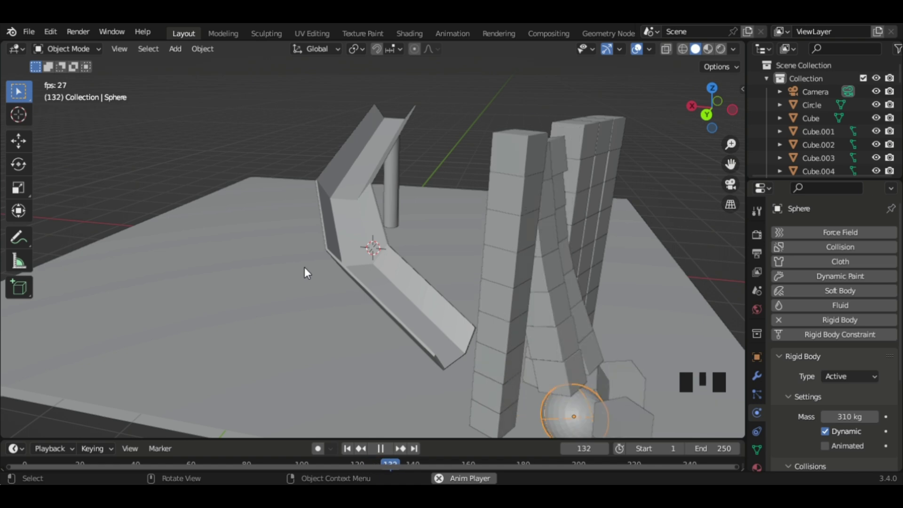
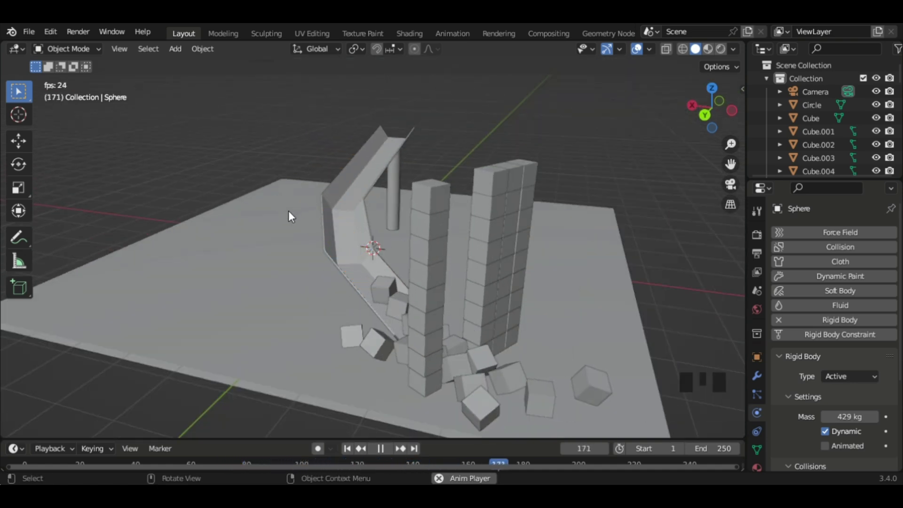
key(space)
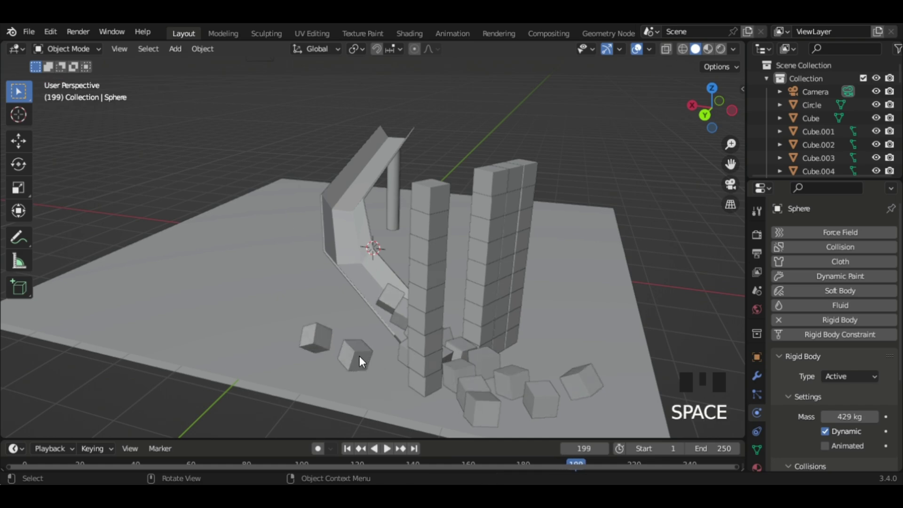
click(528, 246)
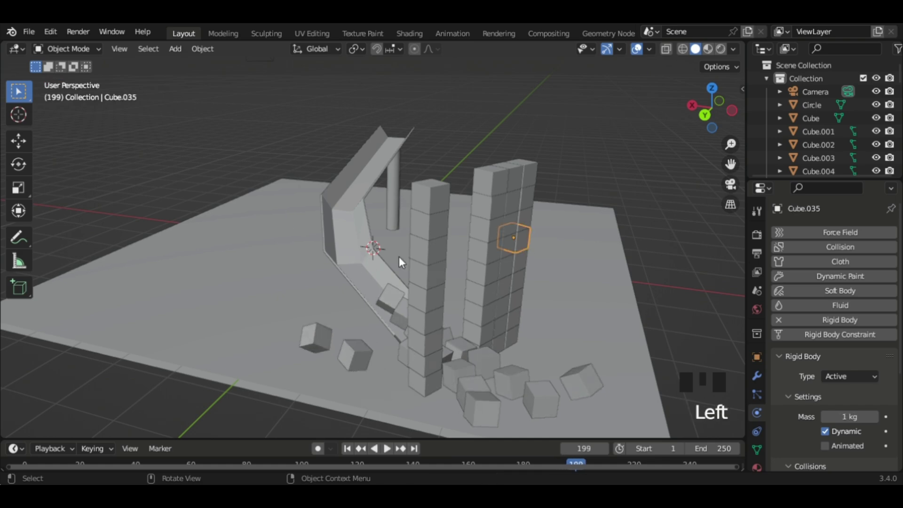
scroll(down, 3)
drag(327, 247, 377, 255)
key(shift+Left)
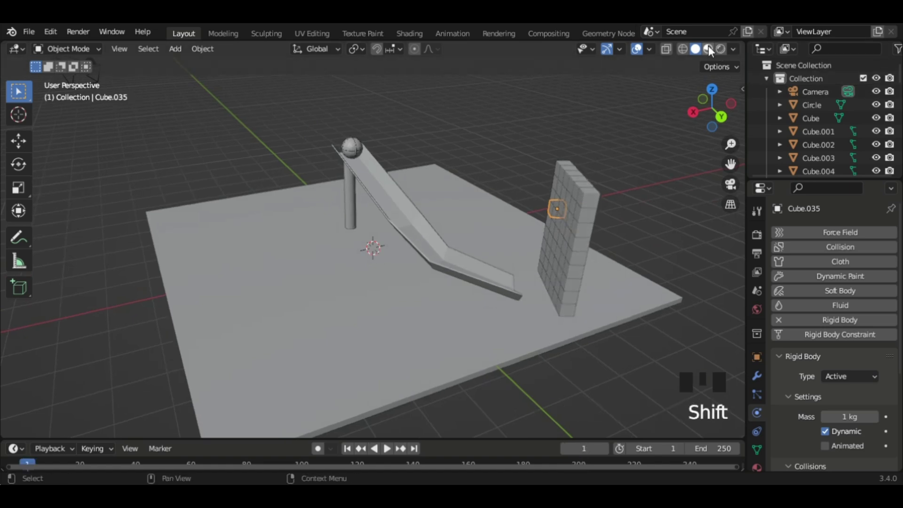
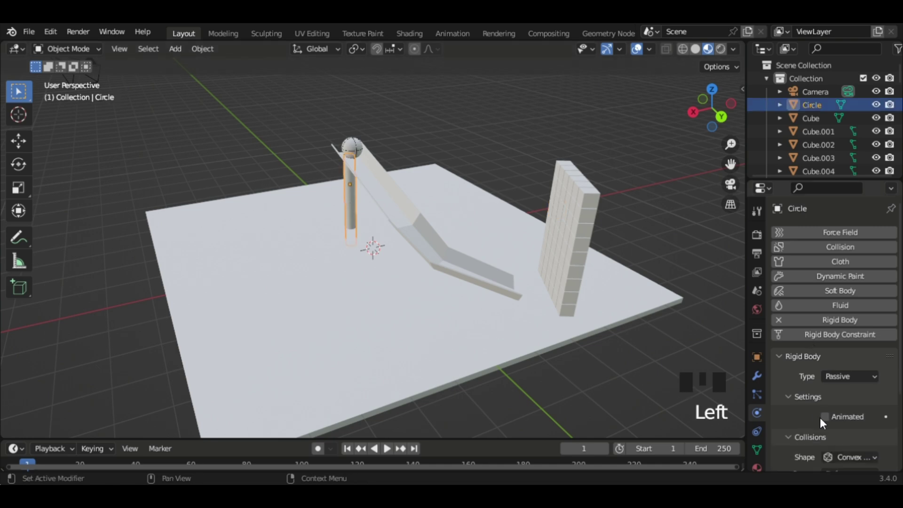
- Give the Circle support pillar its own new material with an adjusted base color
click(759, 469)
drag(854, 291, 864, 441)
click(860, 436)
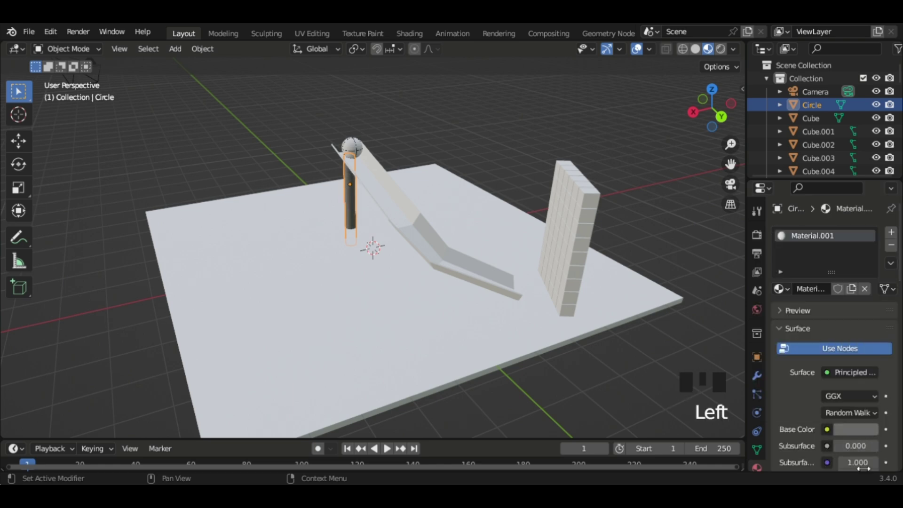
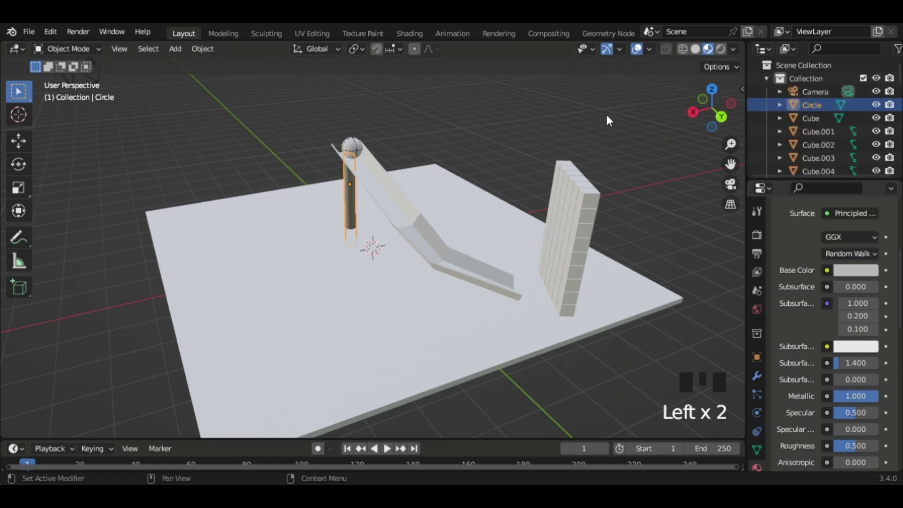
drag(604, 115, 430, 195)
click(430, 196)
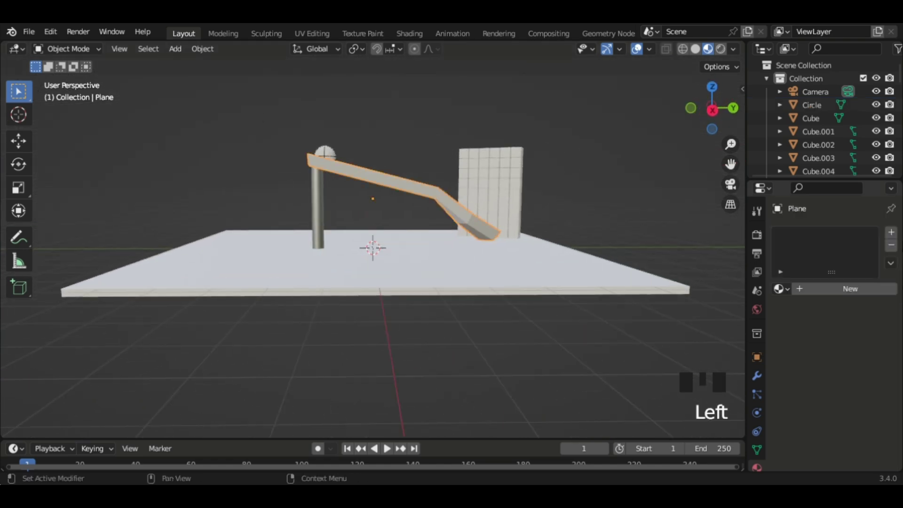
- Select the Sphere and set its material's Base Color to yellow
drag(328, 219, 223, 232)
drag(224, 232, 391, 141)
click(391, 141)
drag(829, 287, 881, 430)
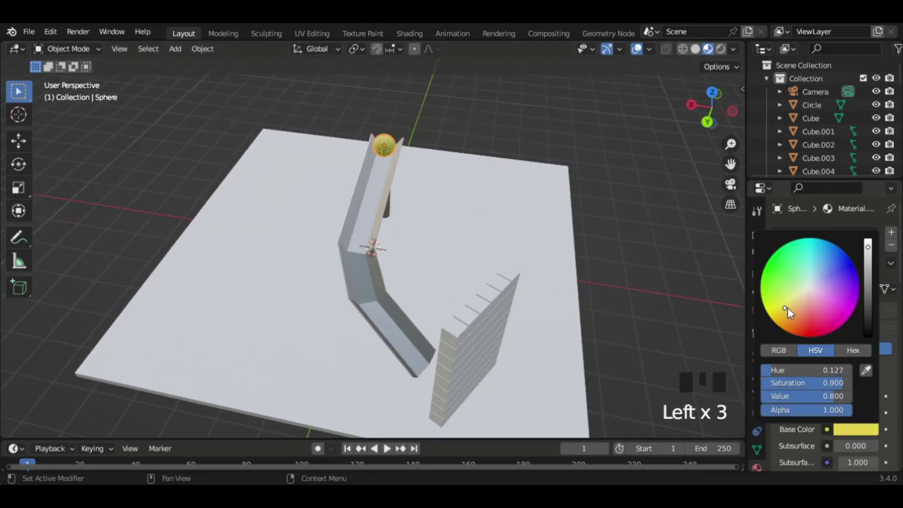
- Set the ball's Roughness and Sheen to 1 and look over the result
scroll(down, 3)
scroll(down, 3)
drag(857, 425, 871, 390)
scroll(down, 3)
drag(843, 342, 552, 214)
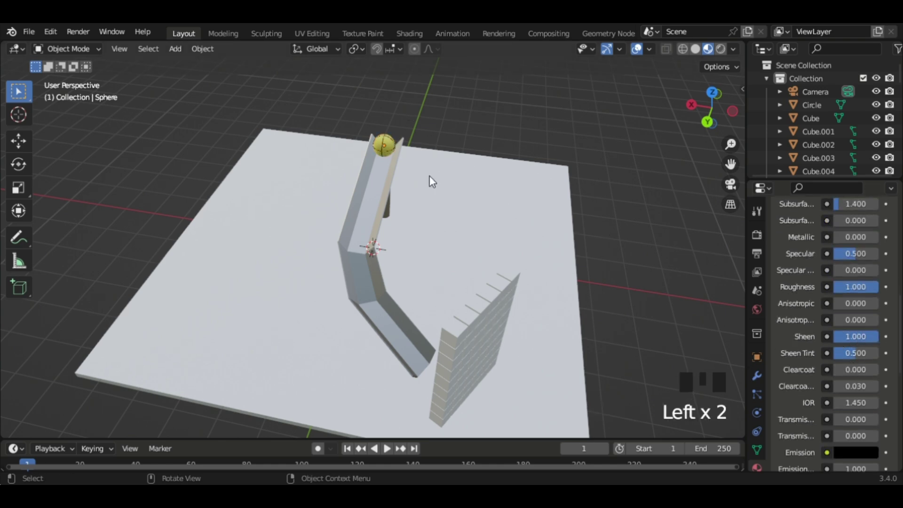
click(386, 145)
drag(386, 145, 403, 149)
middle_click(403, 149)
click(581, 258)
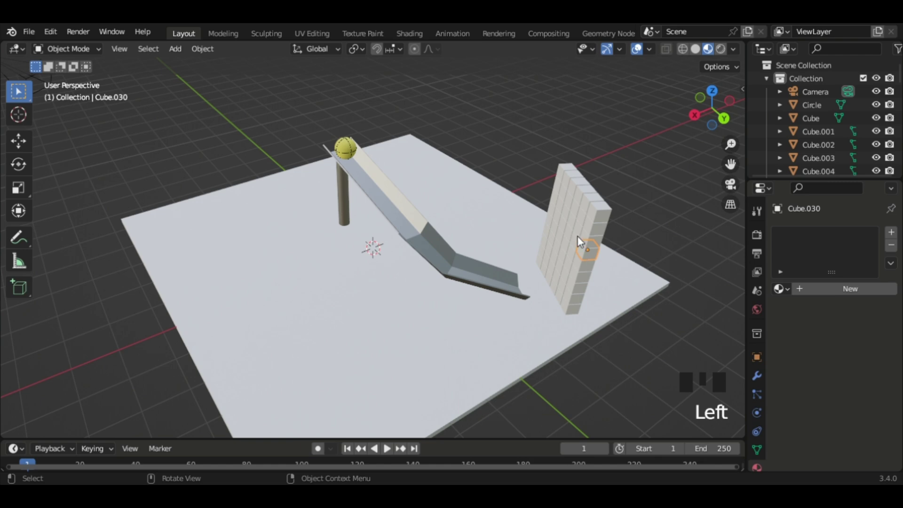
- Give the wall's top corner cube a new pink material
drag(434, 215, 282, 130)
click(282, 129)
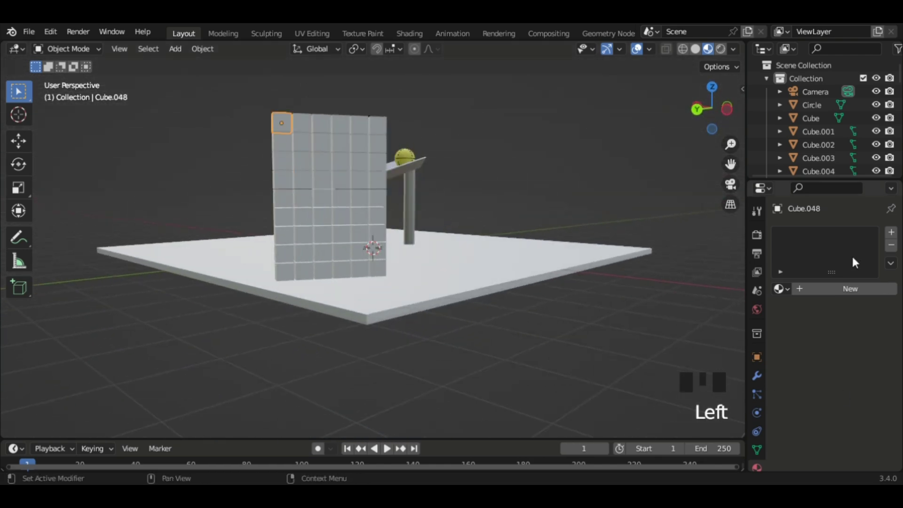
click(839, 304)
drag(834, 297, 871, 428)
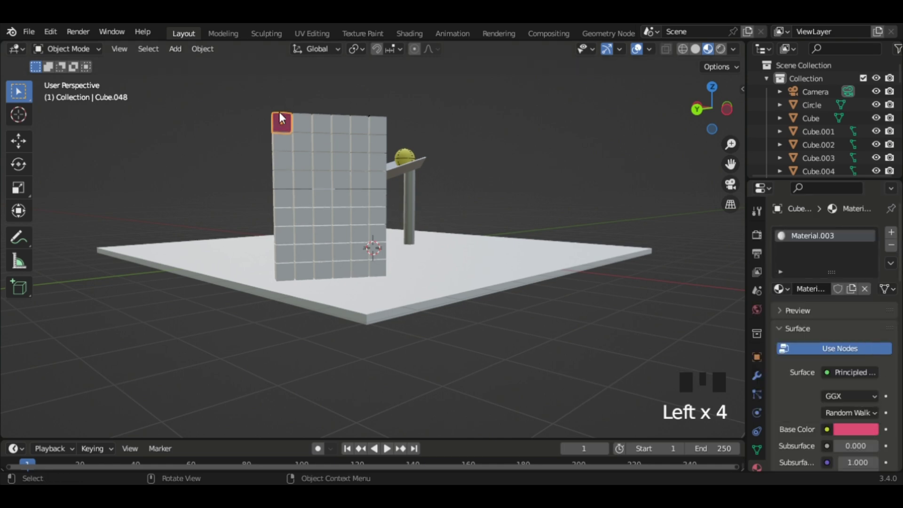
drag(451, 151, 717, 110)
click(717, 110)
click(715, 112)
- Box-select every cube in the wall with the pink cube as the active object
click(422, 104)
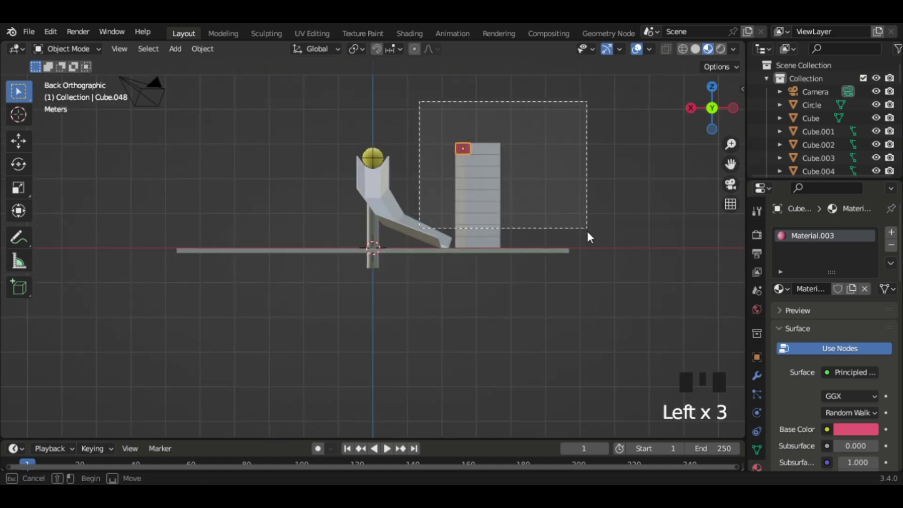
drag(498, 225, 439, 265)
click(440, 266)
click(439, 265)
click(367, 169)
click(361, 173)
click(245, 258)
click(245, 258)
drag(275, 275, 431, 187)
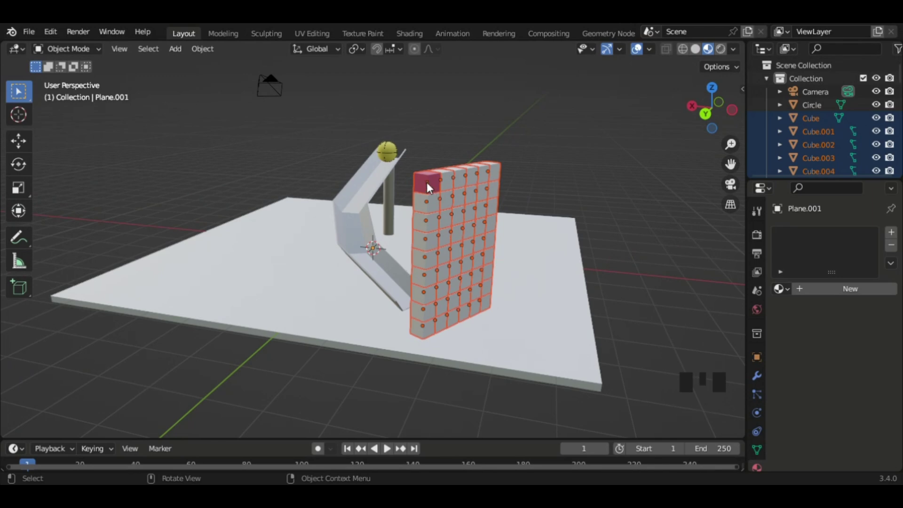
click(431, 184)
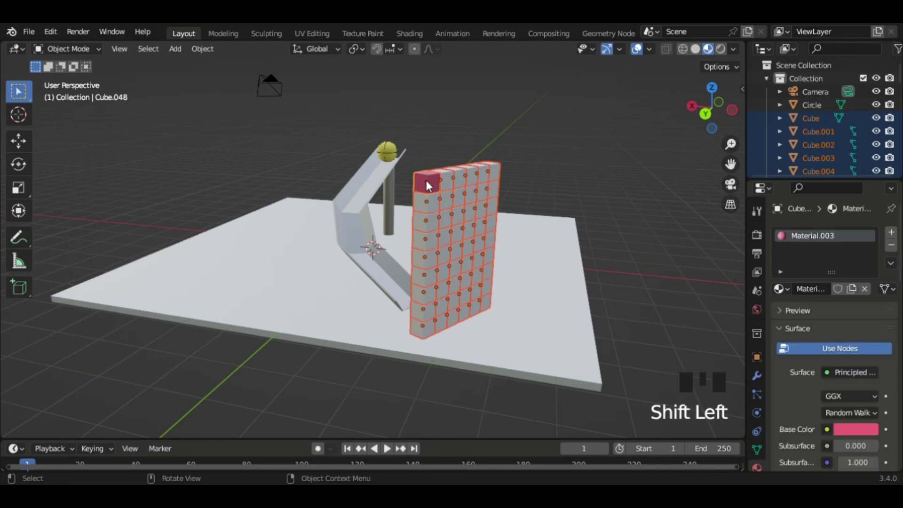
- Link the pink material to all wall cubes via Ctrl+L > Link Materials and play the simulation
key(ctrl+l)
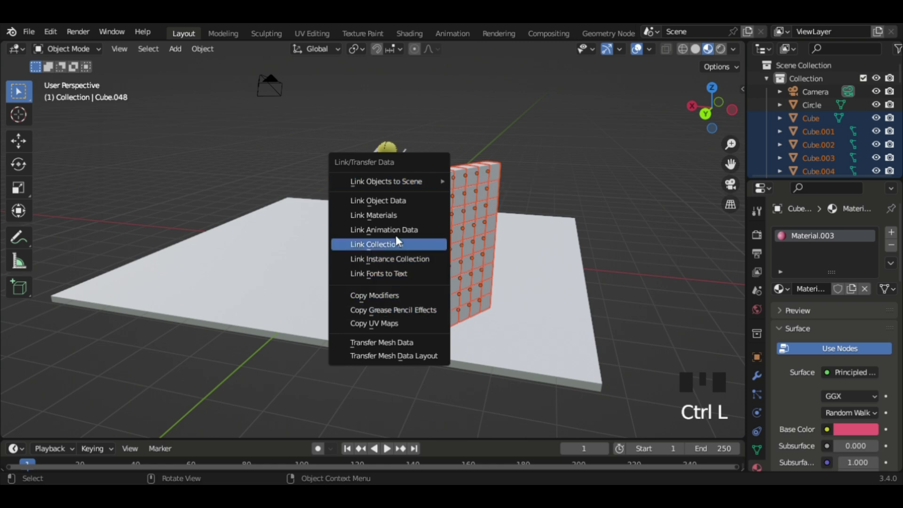
drag(384, 217, 570, 216)
click(570, 217)
drag(585, 216, 670, 221)
key(space)
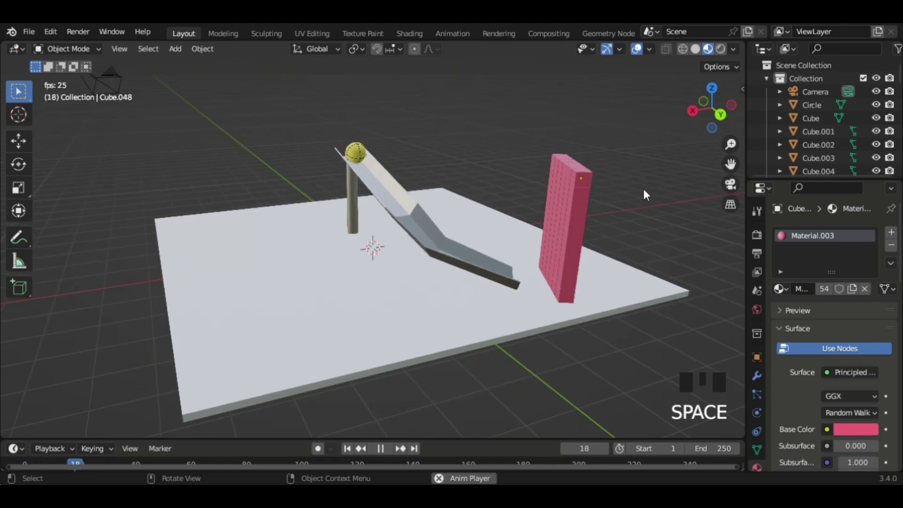
- Give the selected floor plane a new material with a black base colour
drag(646, 194, 234, 330)
click(235, 330)
click(865, 287)
click(870, 436)
click(870, 437)
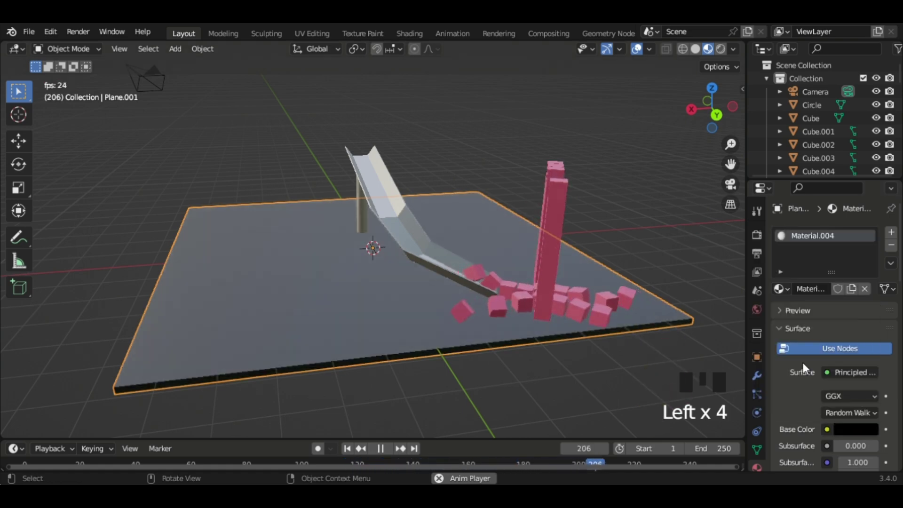
- Orbit in close beside the cube wall and restart the simulation playback
scroll(down, 3)
click(637, 46)
scroll(down, 3)
drag(637, 46, 548, 239)
scroll(up, 3)
drag(540, 234, 641, 56)
click(642, 56)
drag(601, 139, 522, 137)
key(shift+Left)
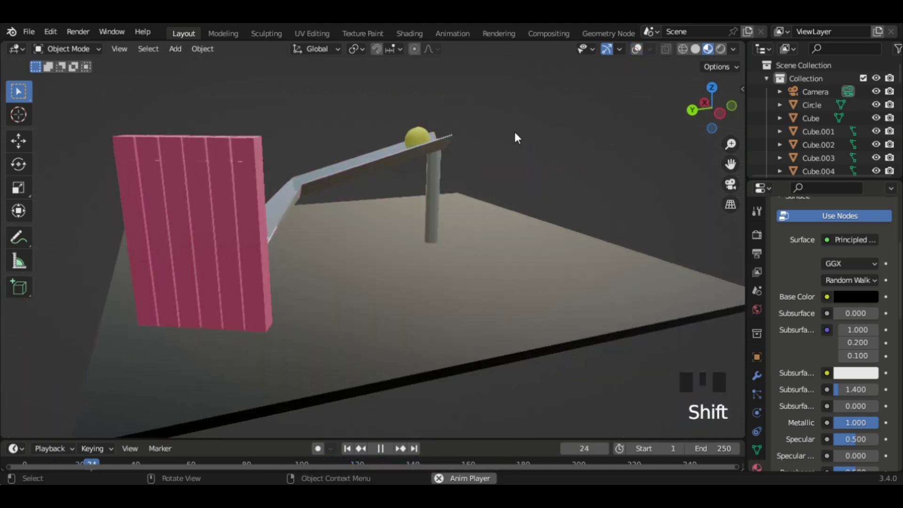